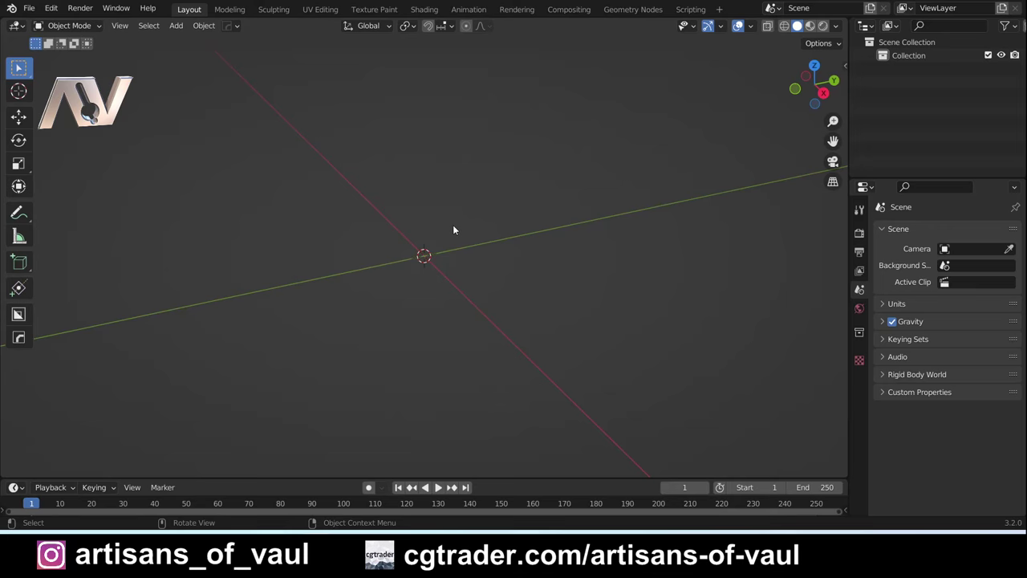
Step: Add a Bezier curve via Shift+A and switch to the top orthographic view
key(shift+a)
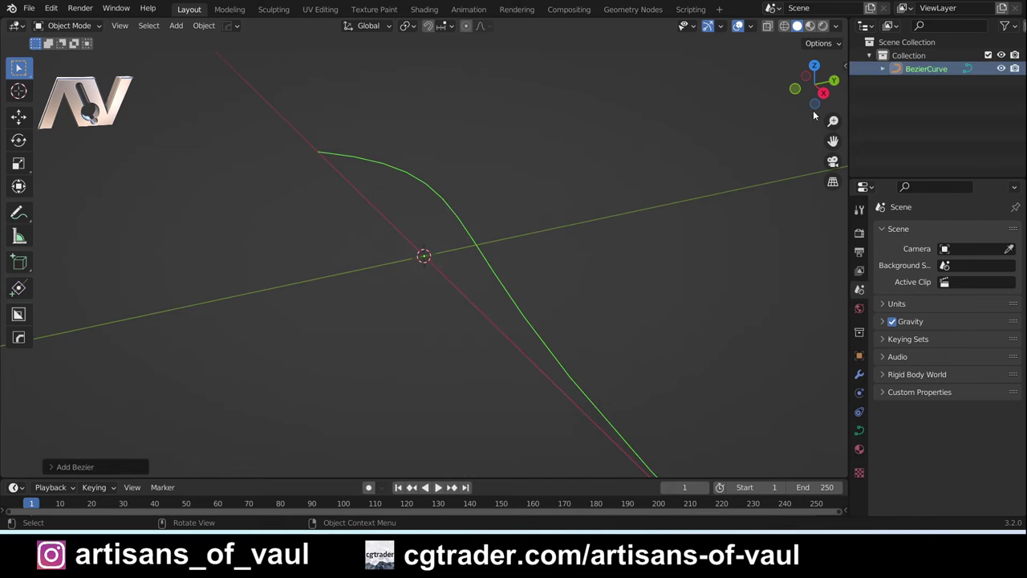
click(816, 68)
scroll(down, 3)
middle_click(282, 165)
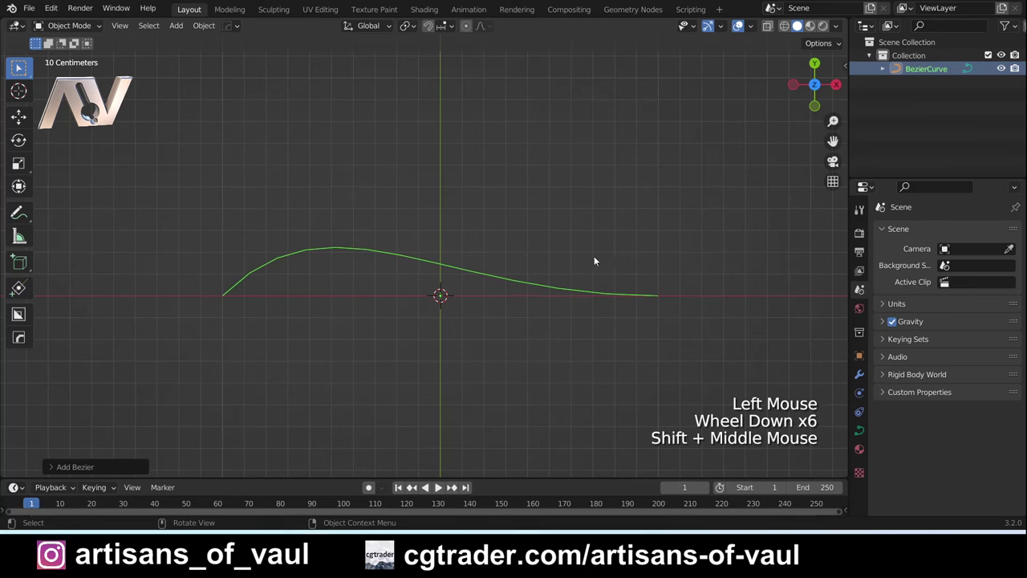
Step: In Edit Mode, extend the right-hand points rightward and rotate and shorten a handle into a curl
key(Tab)
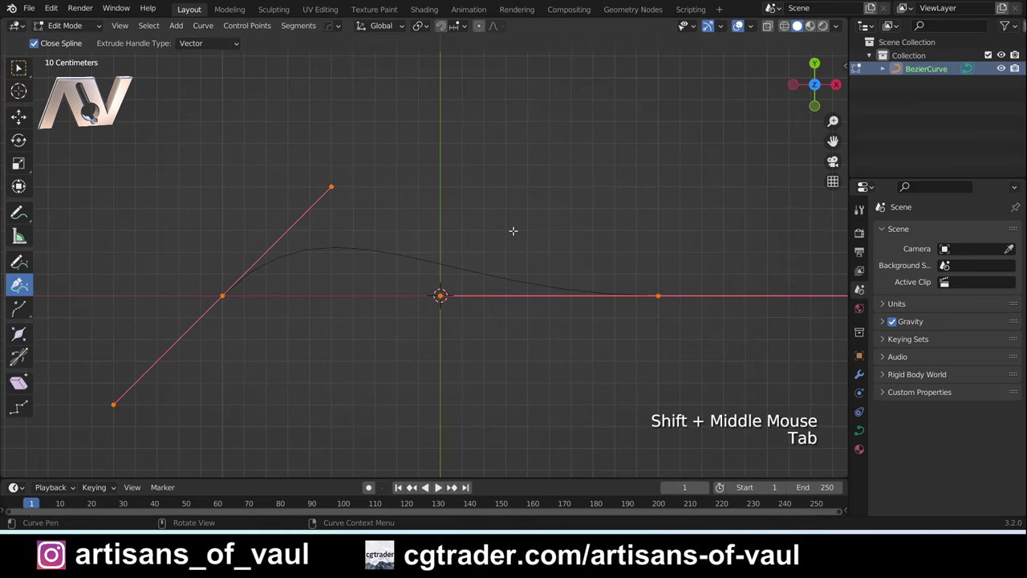
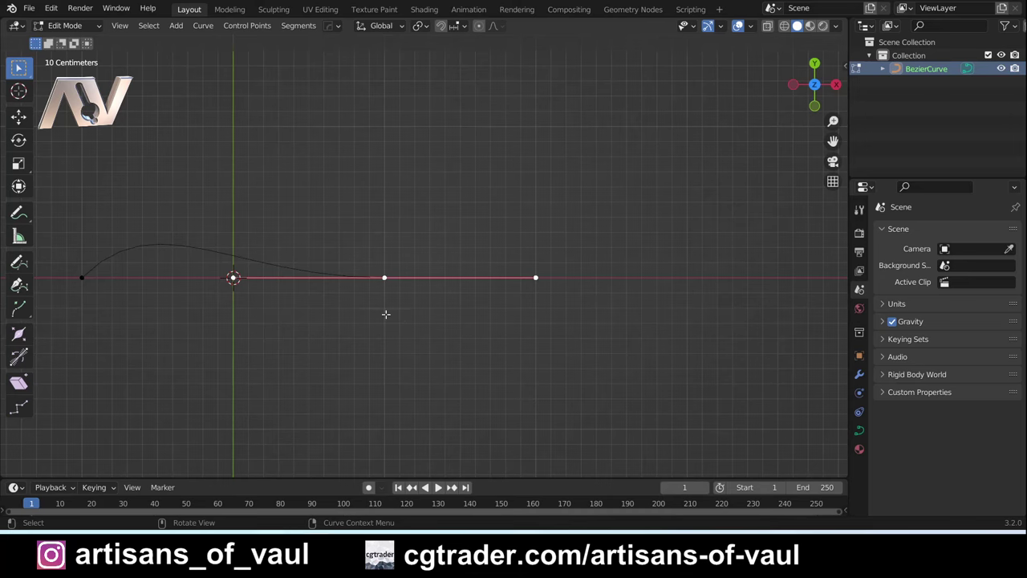
key(e)
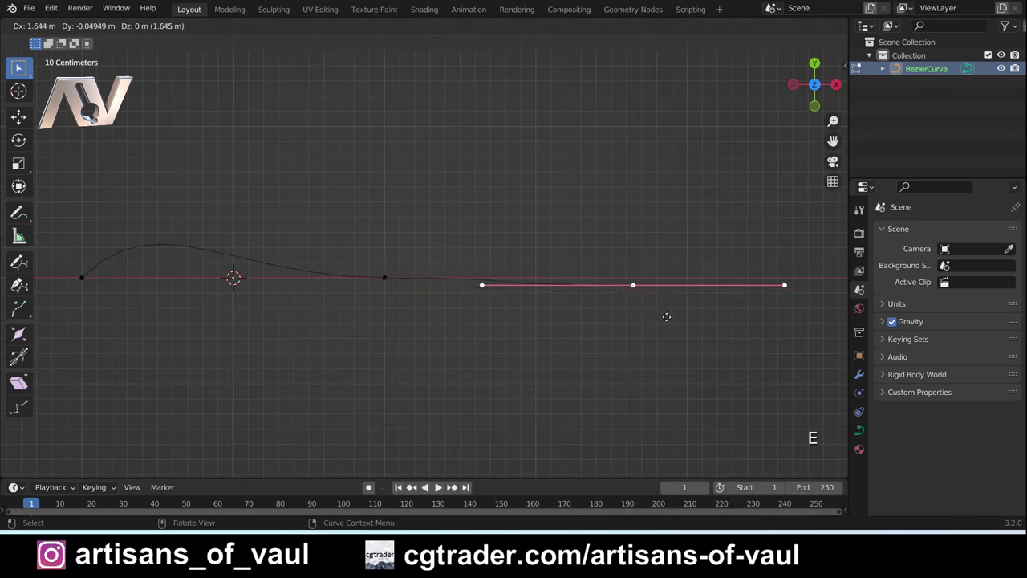
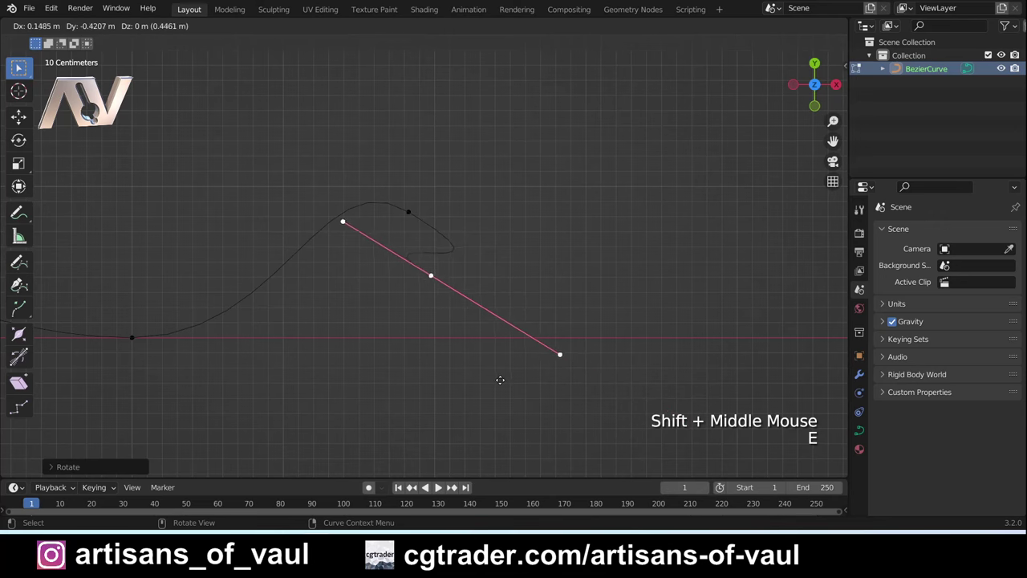
key(r)
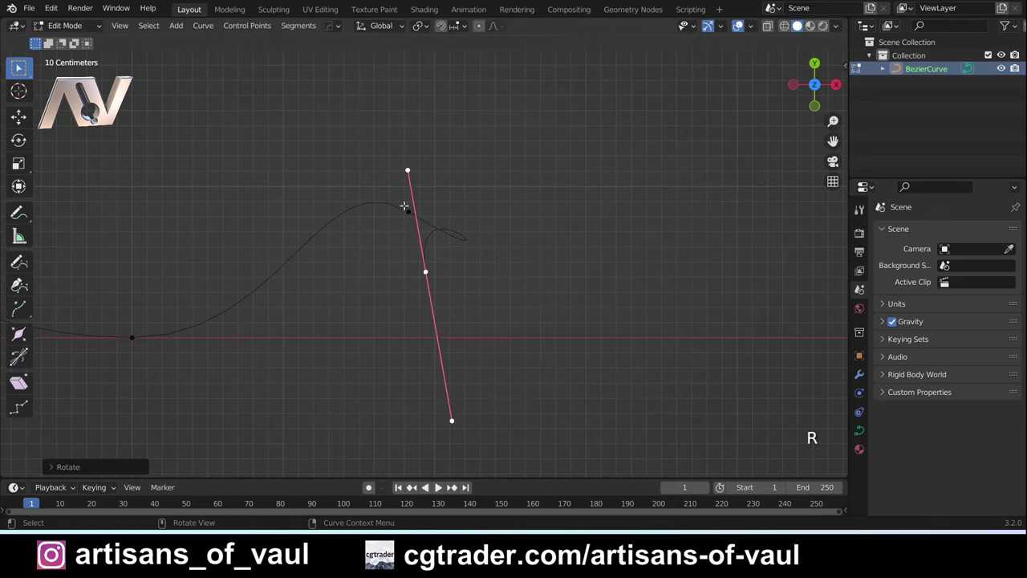
key(s)
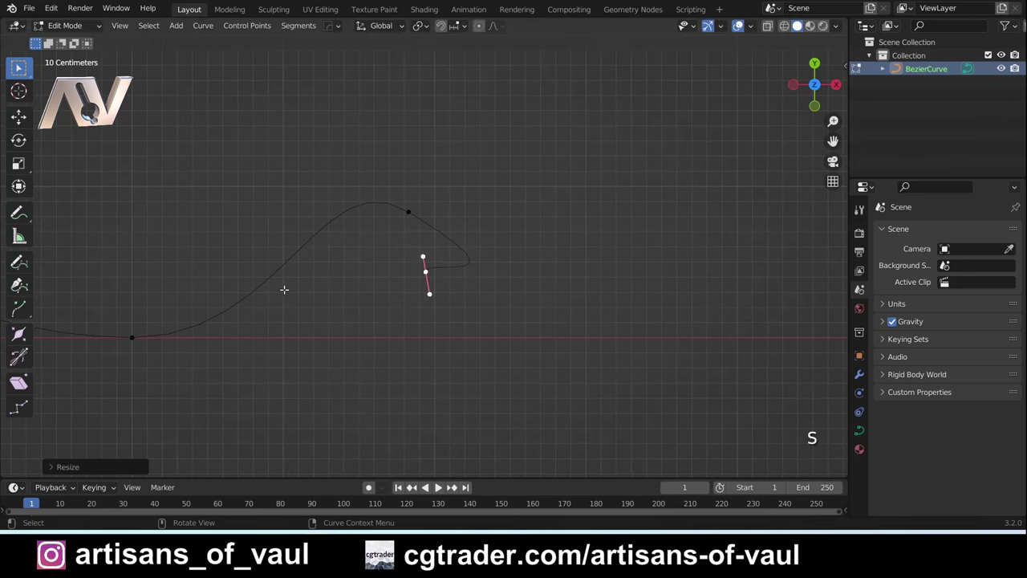
Step: Adjust the view around the reshaped wavy curve
scroll(down, 3)
middle_click(425, 266)
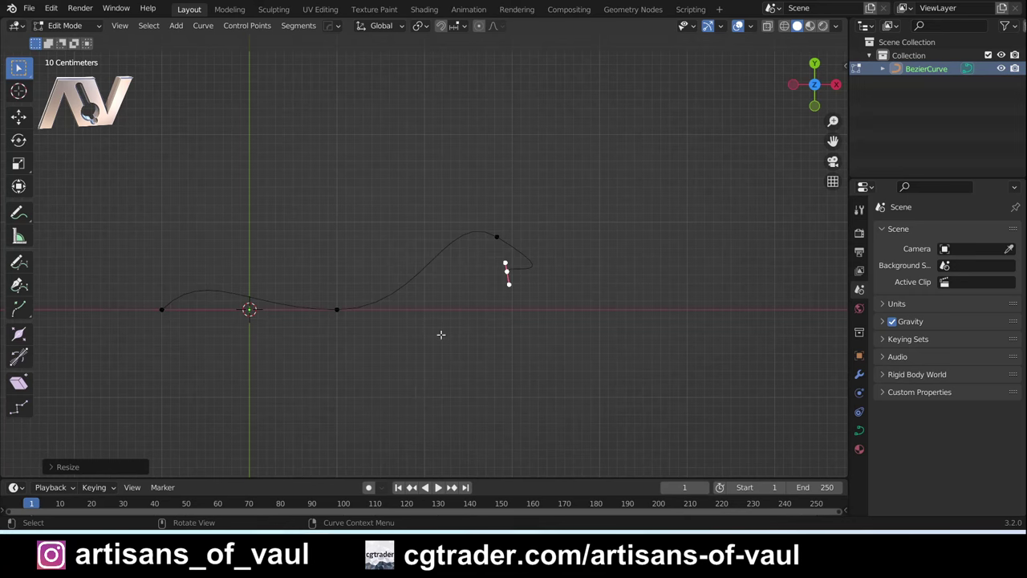
middle_click(507, 273)
click(572, 278)
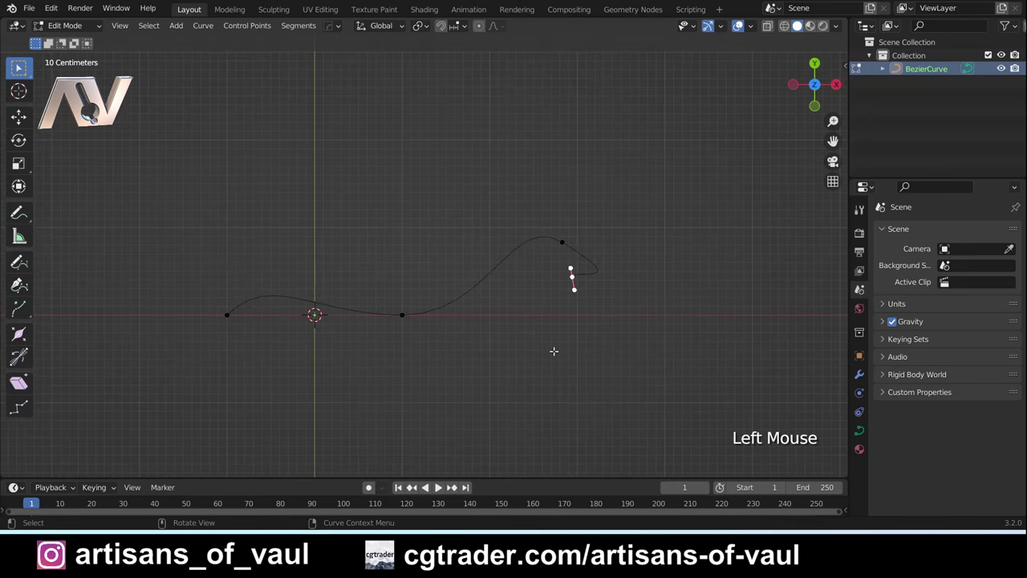
Step: Delete all the curve's points and activate the Curve Pen tool for a new outline
key(a)
key(Delete)
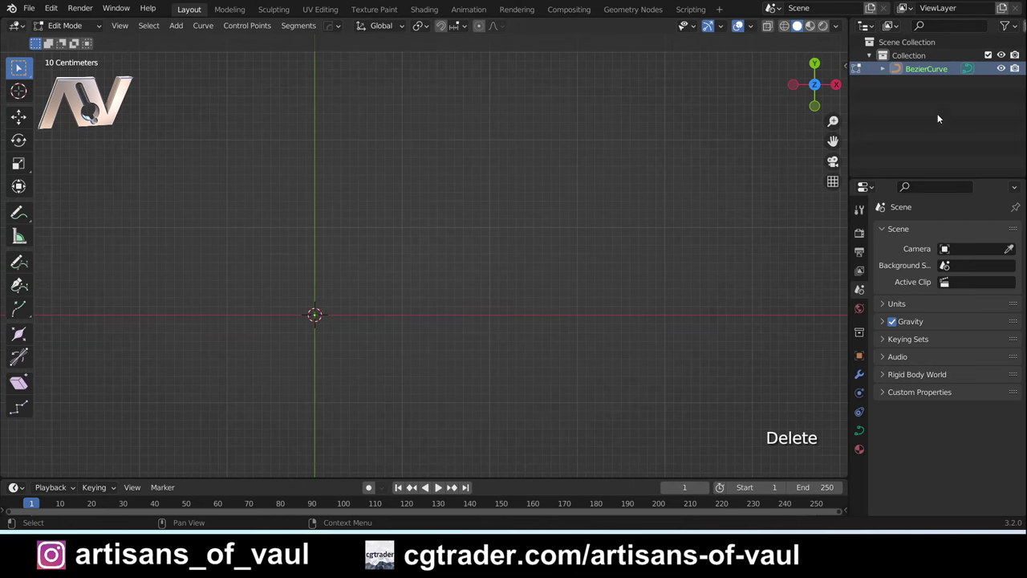
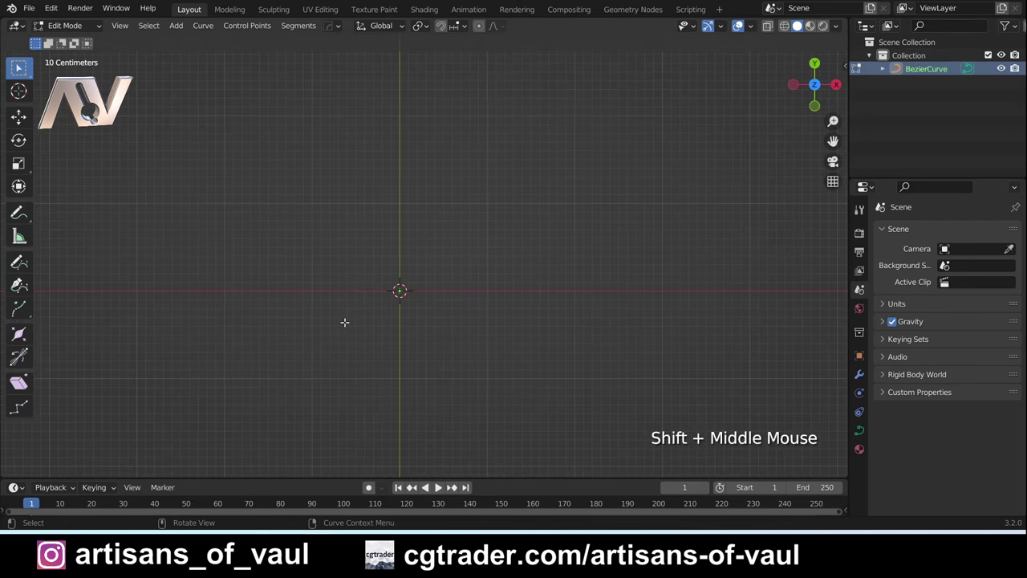
click(23, 288)
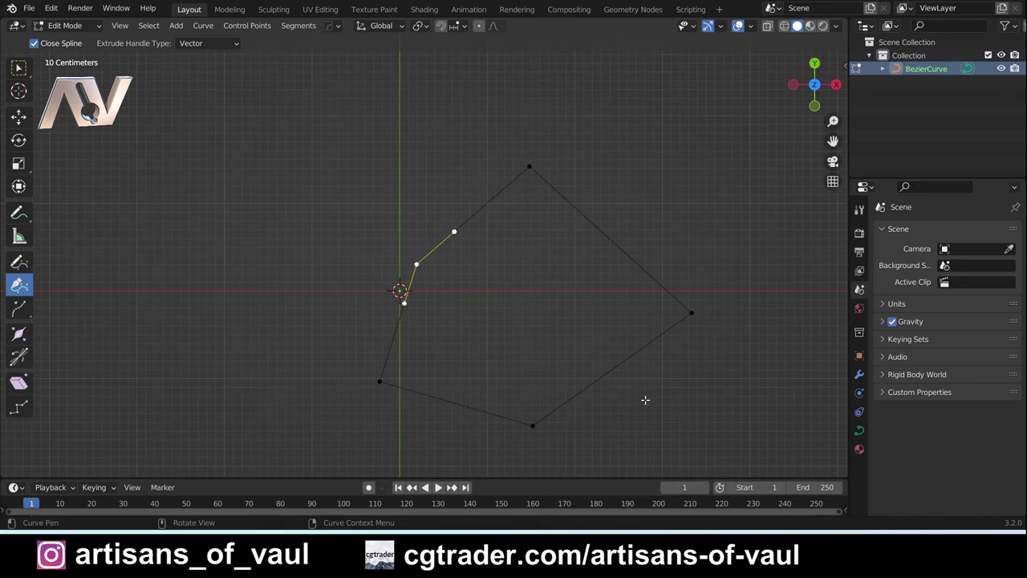
key(Tab)
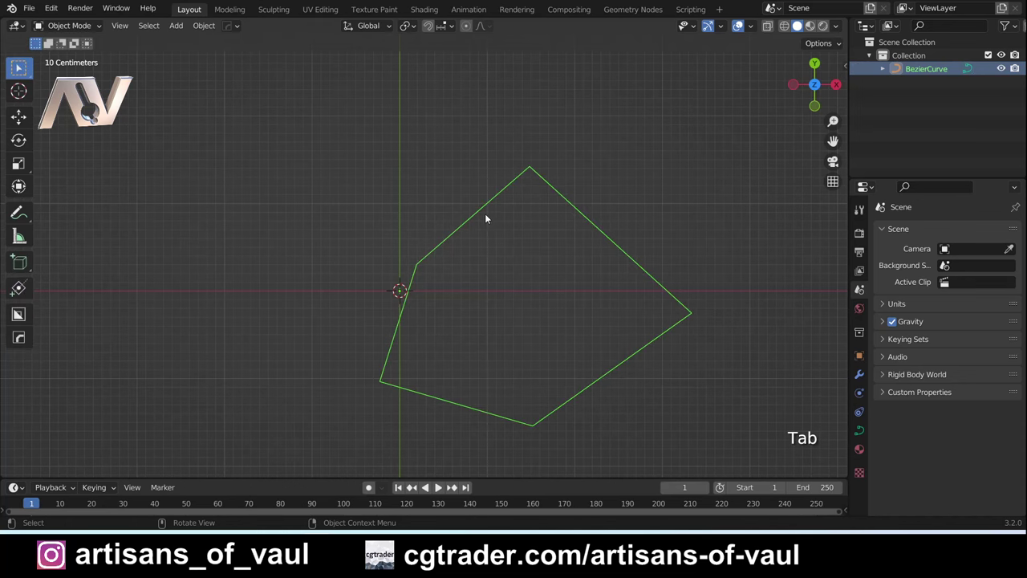
click(206, 33)
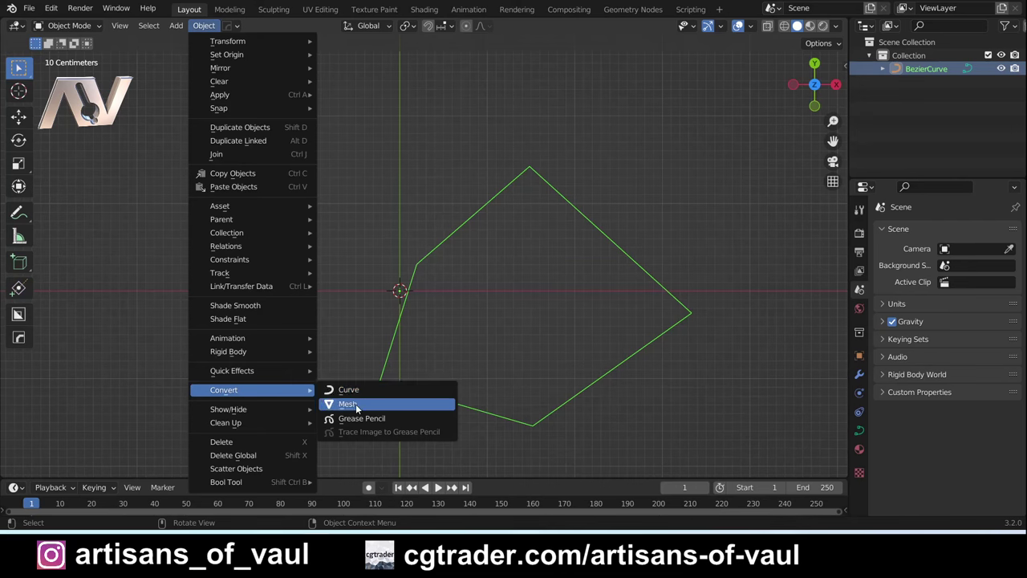
key(Tab)
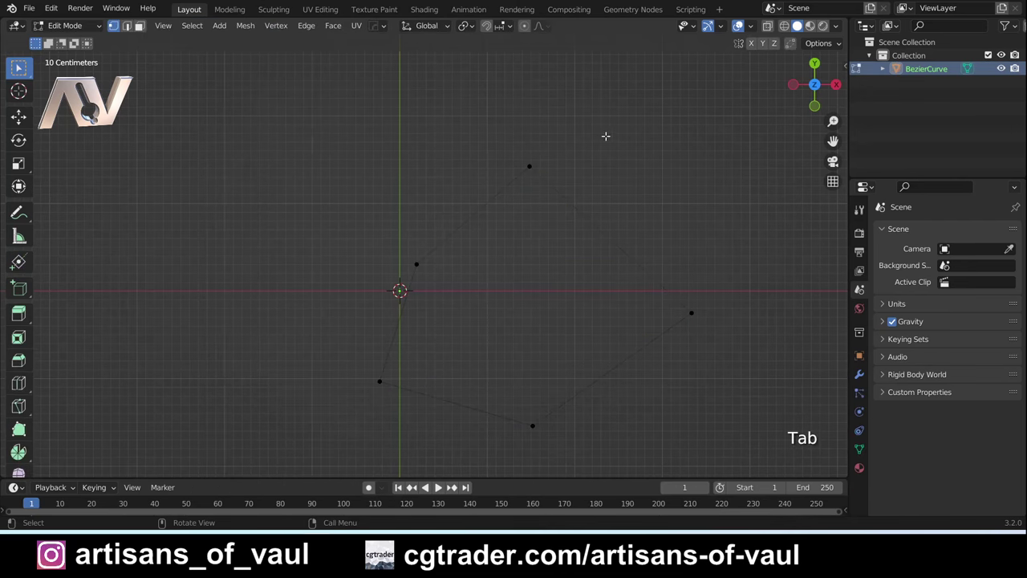
key(ctrl+z)
key(ctrl+z)
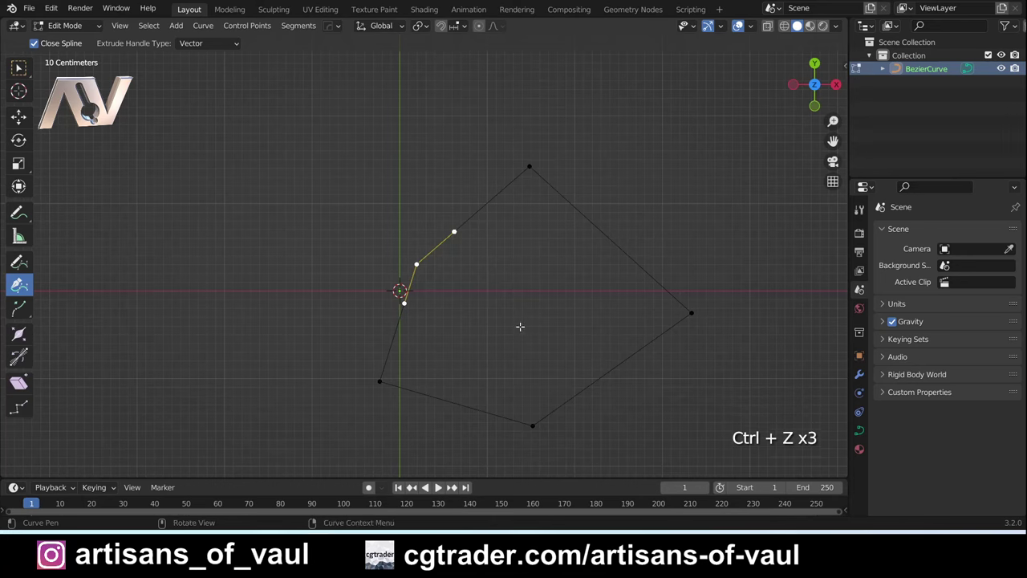
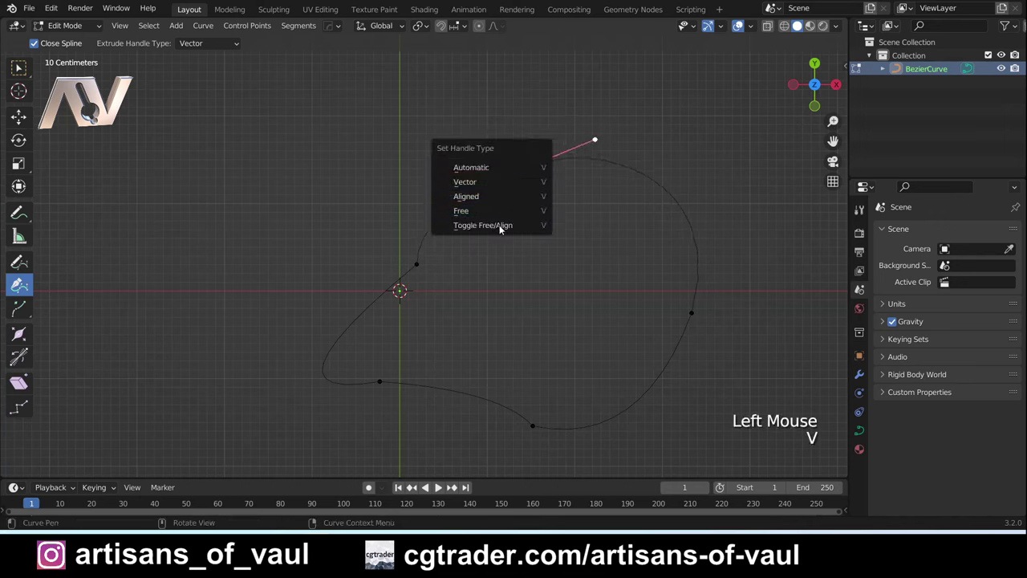
Step: Leave the handle-type change and delete every point of the rounded outline
key(Escape)
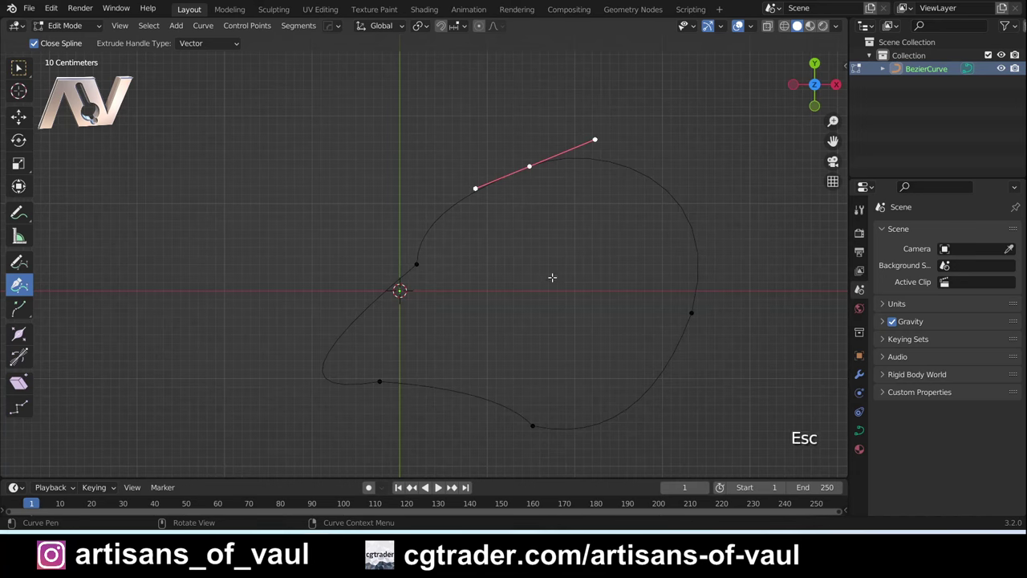
key(a)
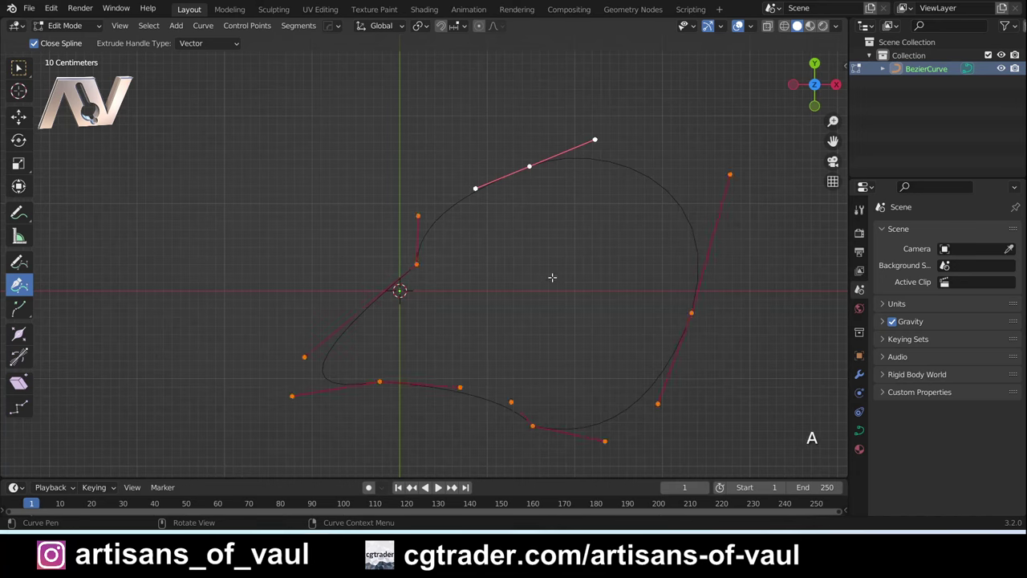
key(Delete)
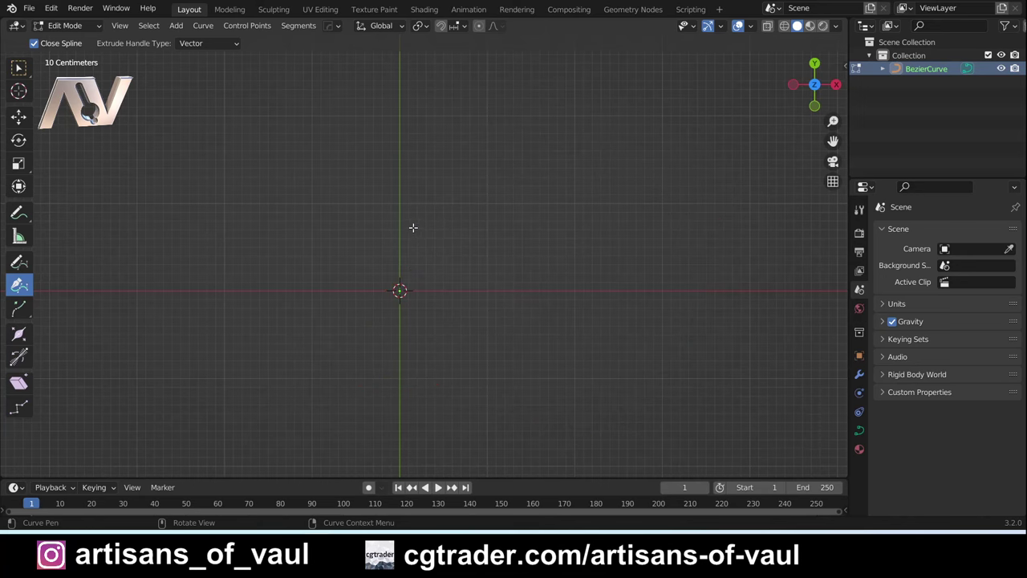
Step: With the Curve Pen, place the first three points of a new outline curving down to the right
click(420, 218)
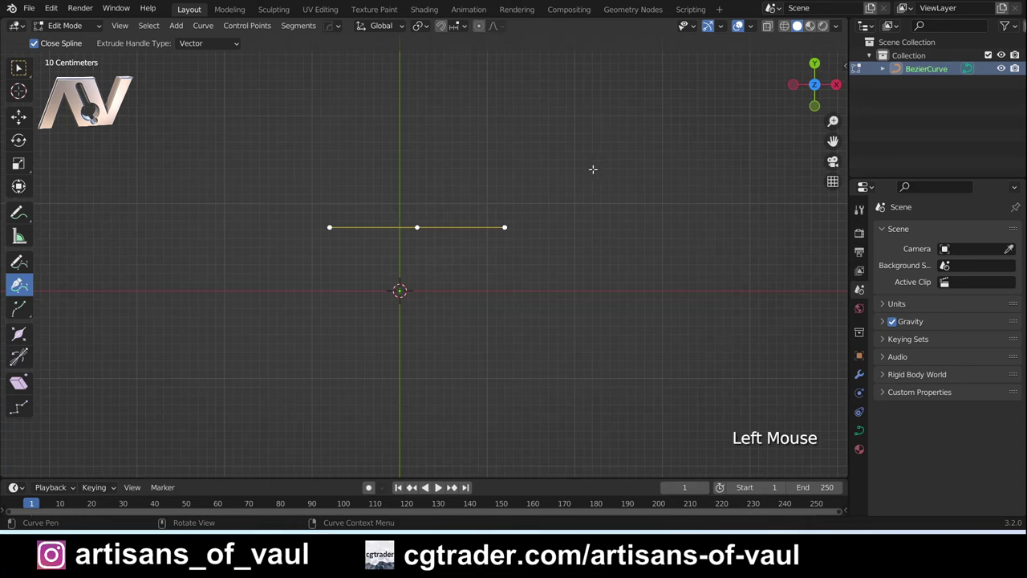
click(593, 160)
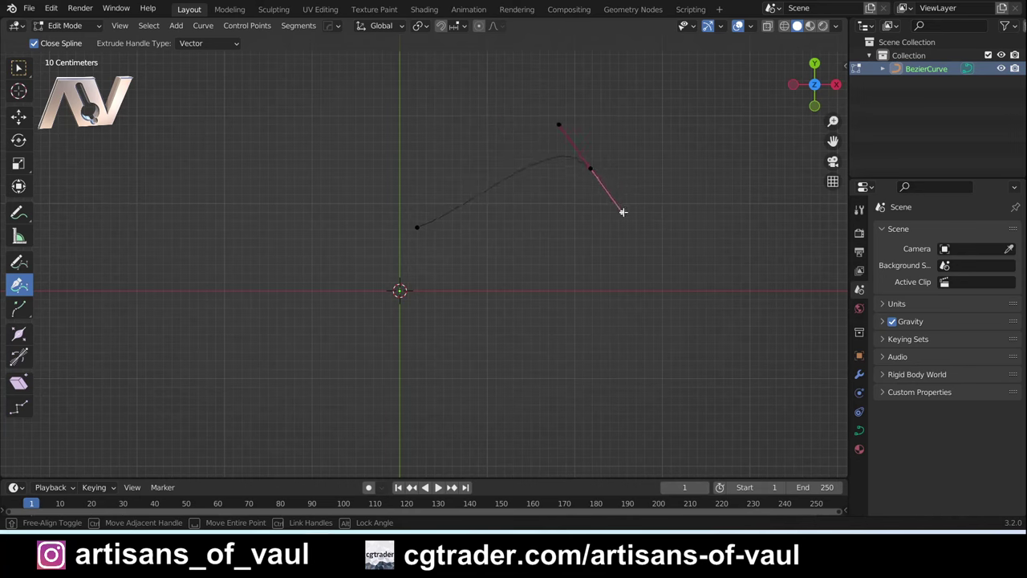
click(616, 355)
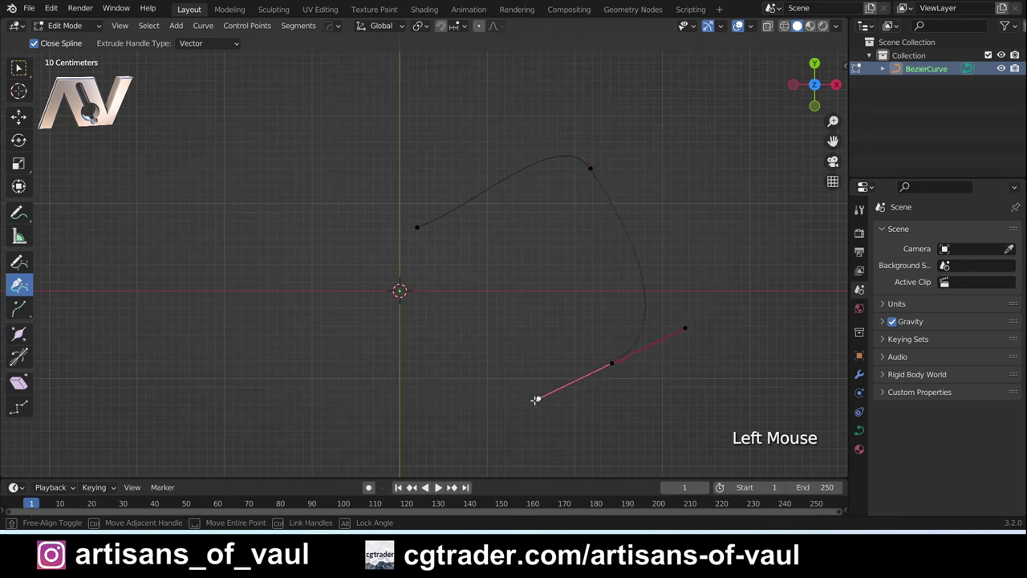
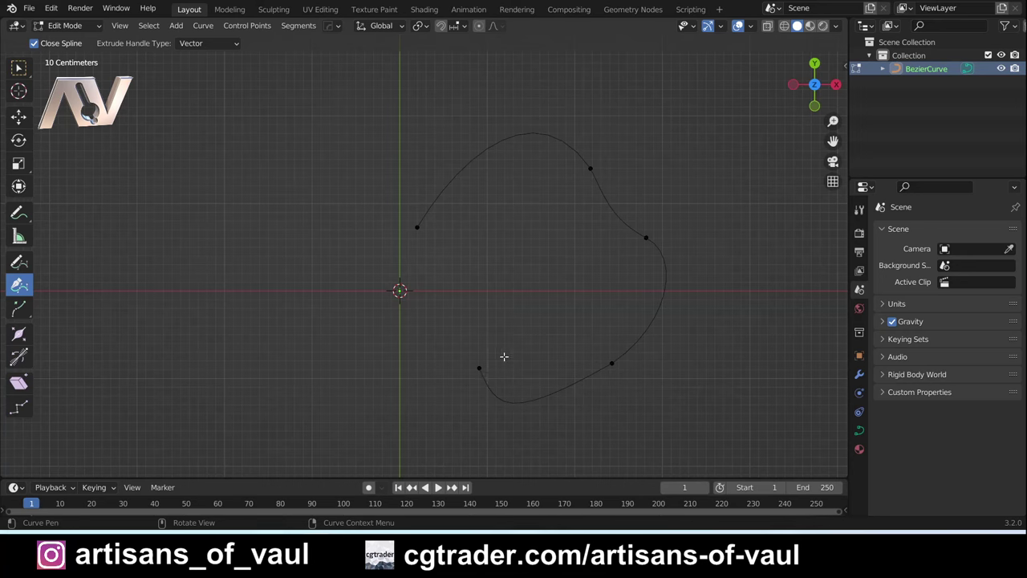
Step: Set the upper-right point's handles to Automatic and bring up the mode choice
click(593, 160)
key(v)
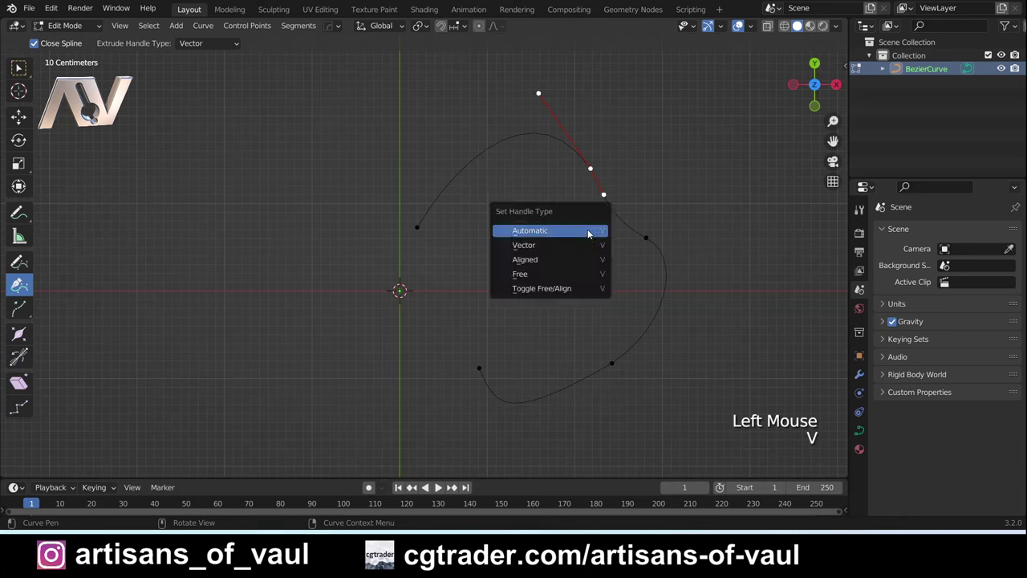
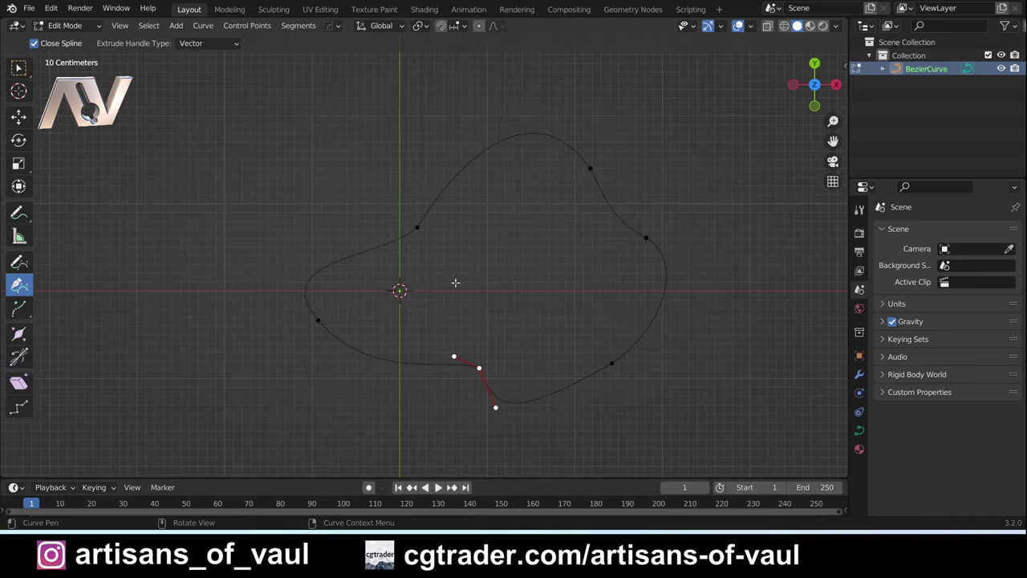
key(Tab)
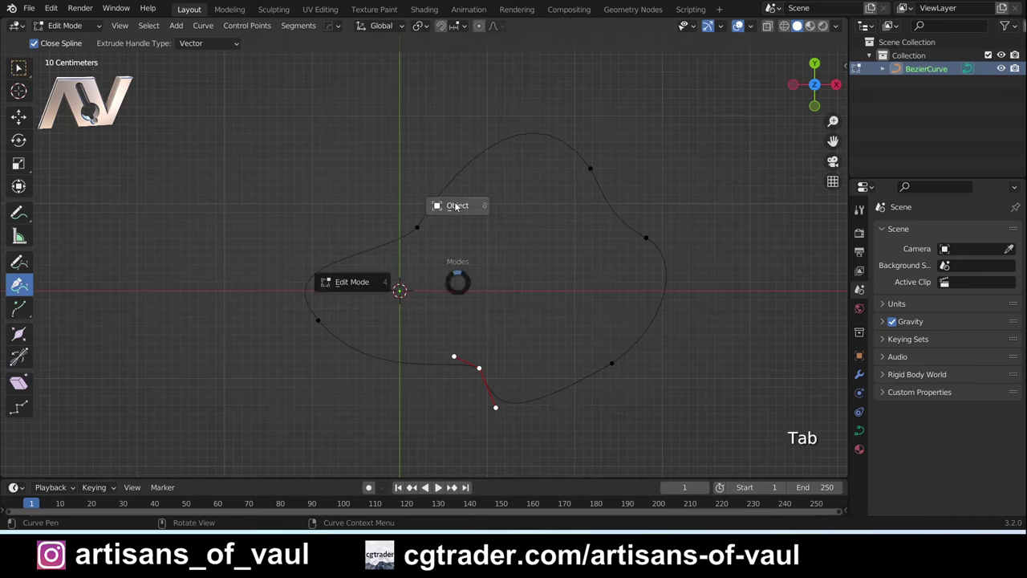
Step: Delete BezierCurve, add a Curve Circle and clear its points for a fresh Curve Pen drawing
click(921, 69)
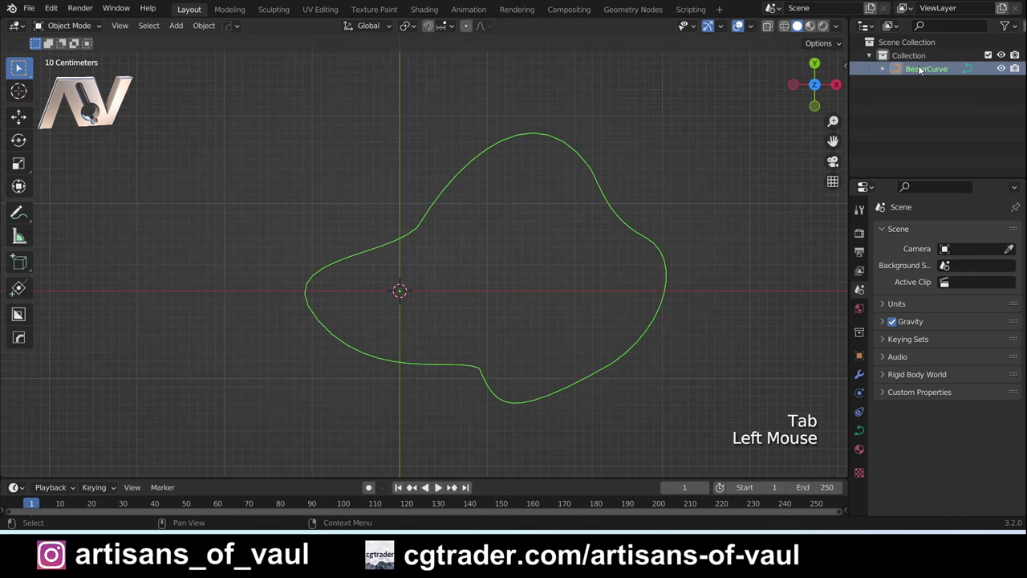
key(Delete)
key(shift+a)
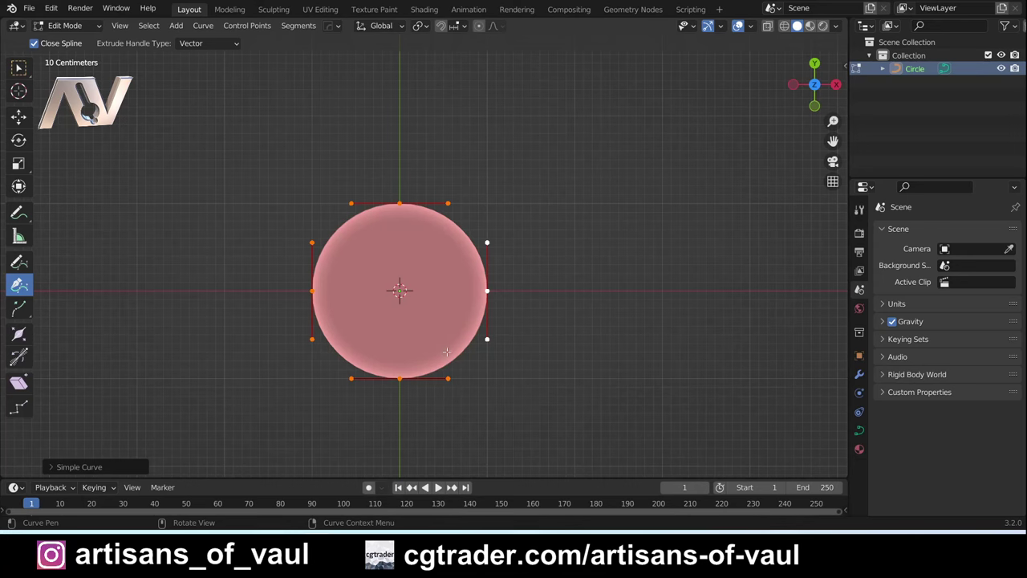
key(a)
key(Delete)
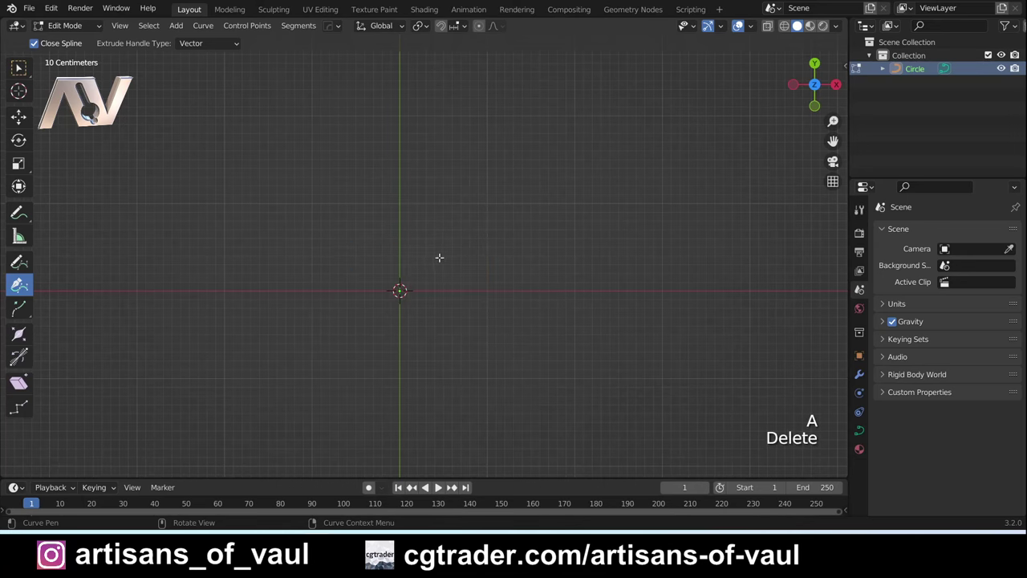
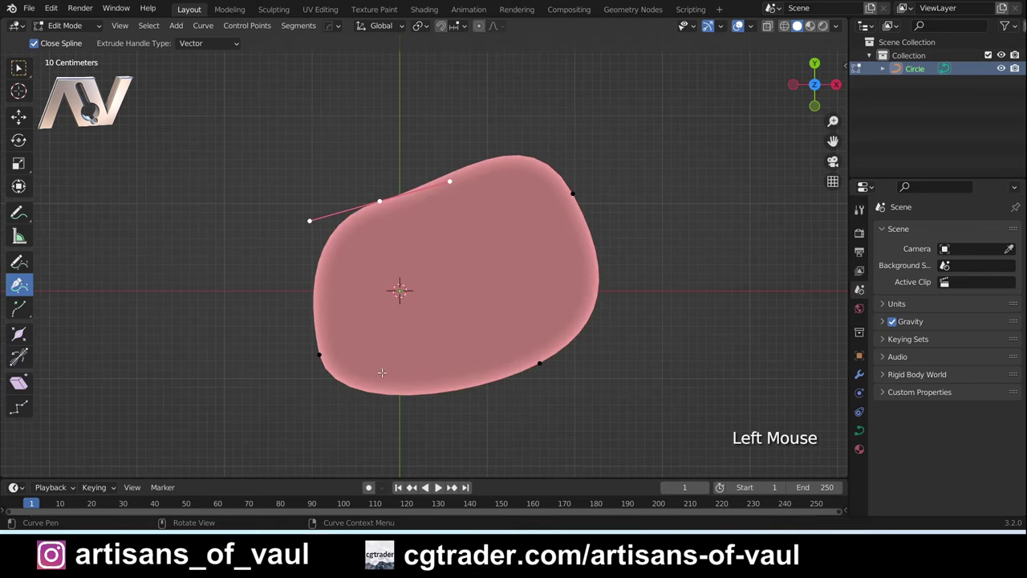
Step: View the drawn filled blob at an angle and return to Object Mode
middle_click(469, 363)
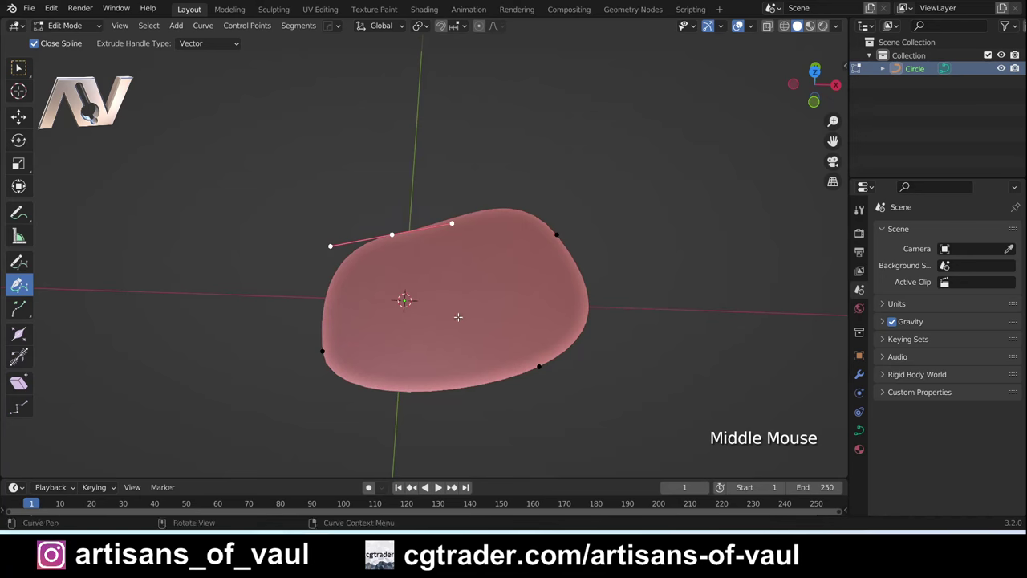
key(Tab)
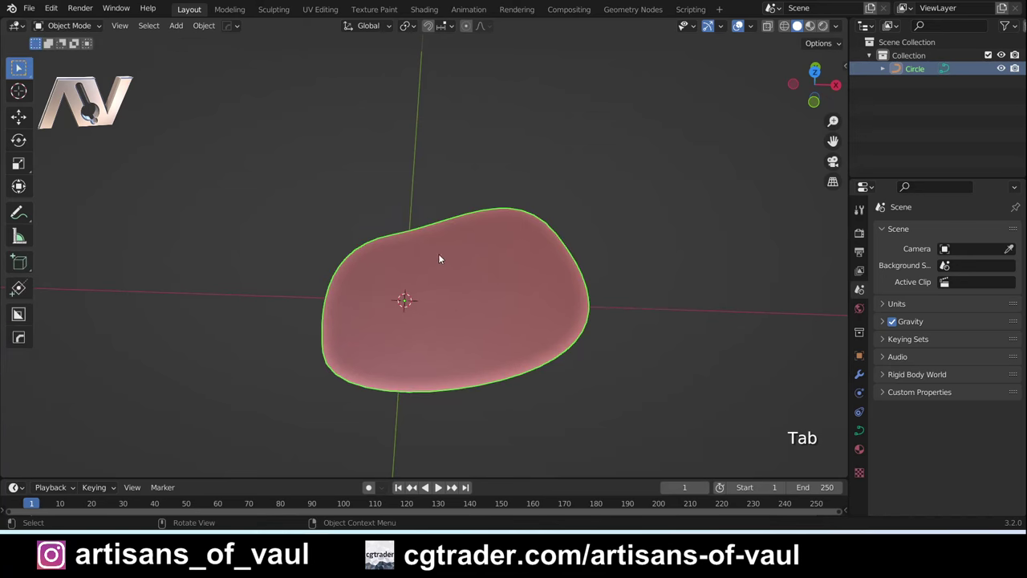
Step: Convert the blob curve to a mesh and inspect its faces in Edit Mode before returning to Object Mode
click(206, 22)
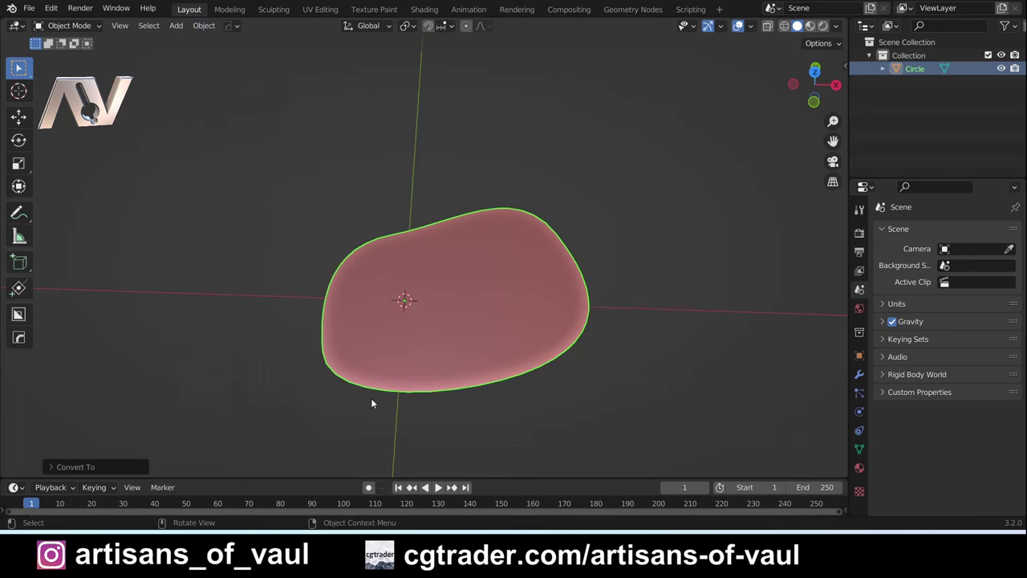
scroll(up, 3)
scroll(down, 3)
middle_click(439, 321)
scroll(down, 3)
key(Tab)
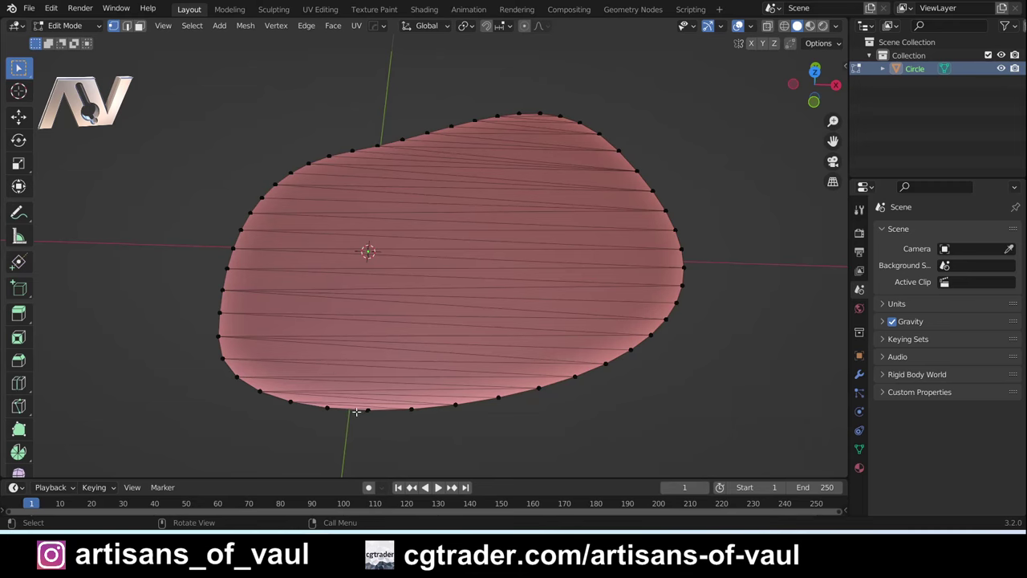
key(Tab)
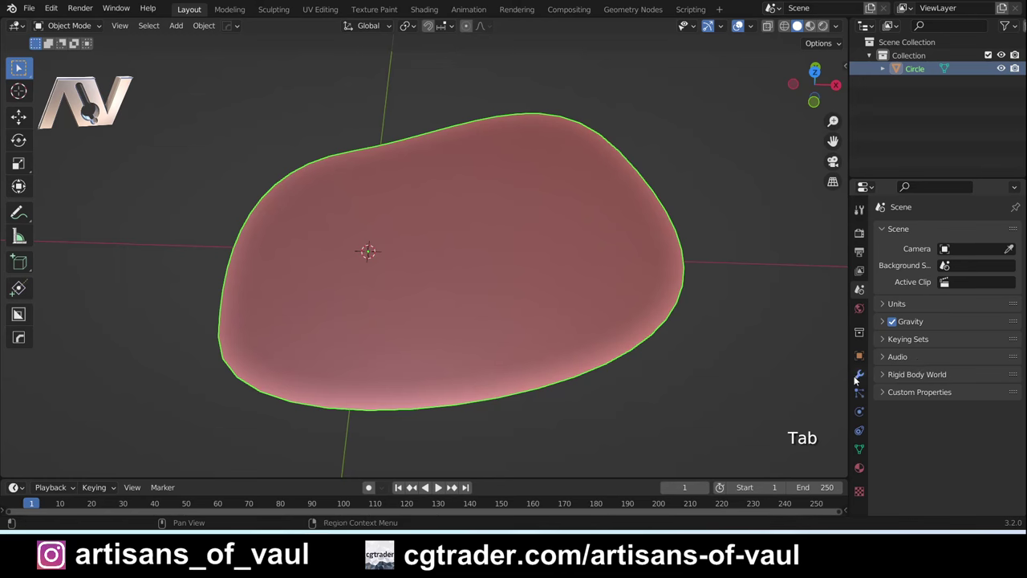
Step: Add a Decimate modifier set to Planar with a 1° angle limit
click(857, 378)
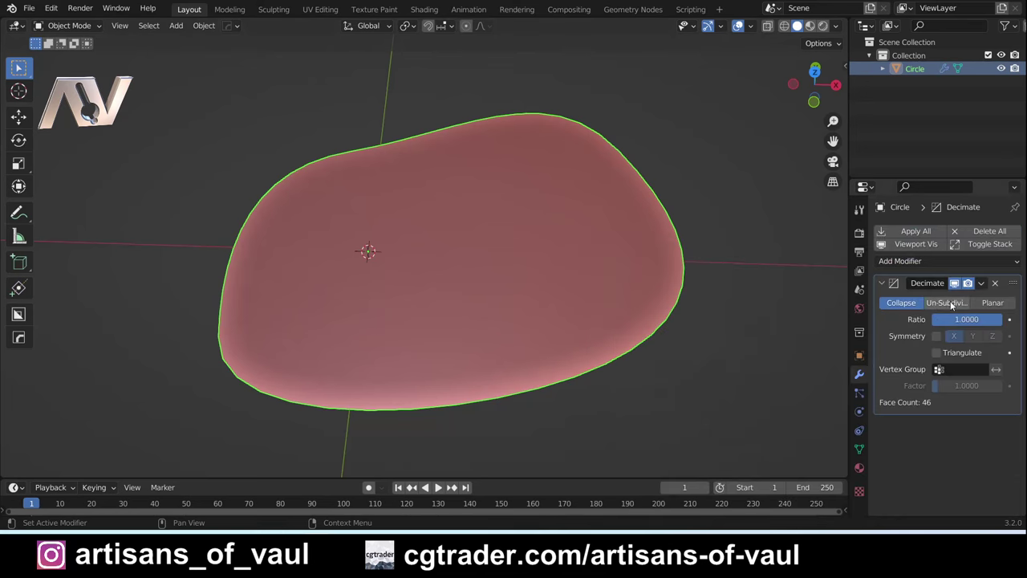
click(1001, 306)
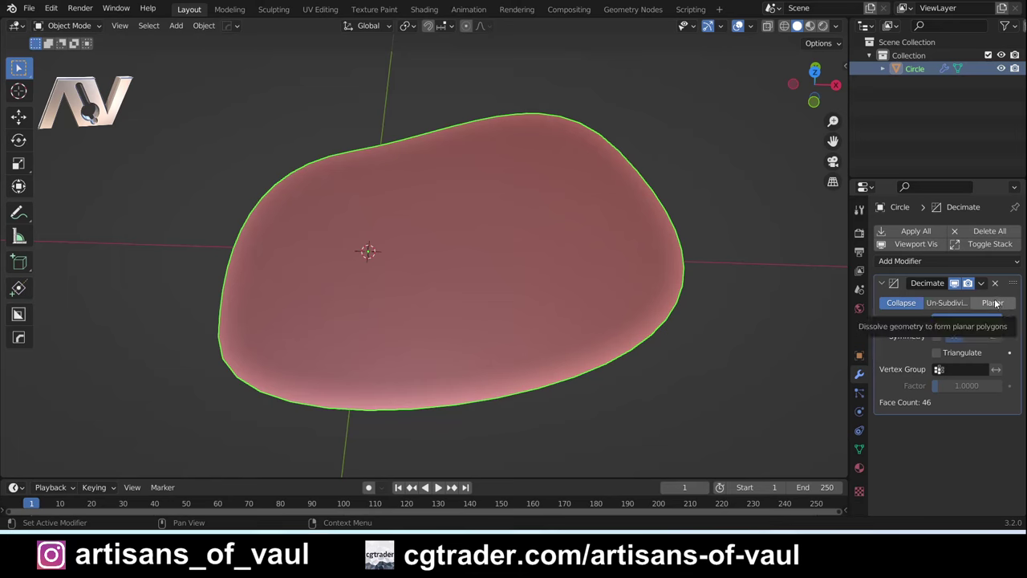
click(19, 67)
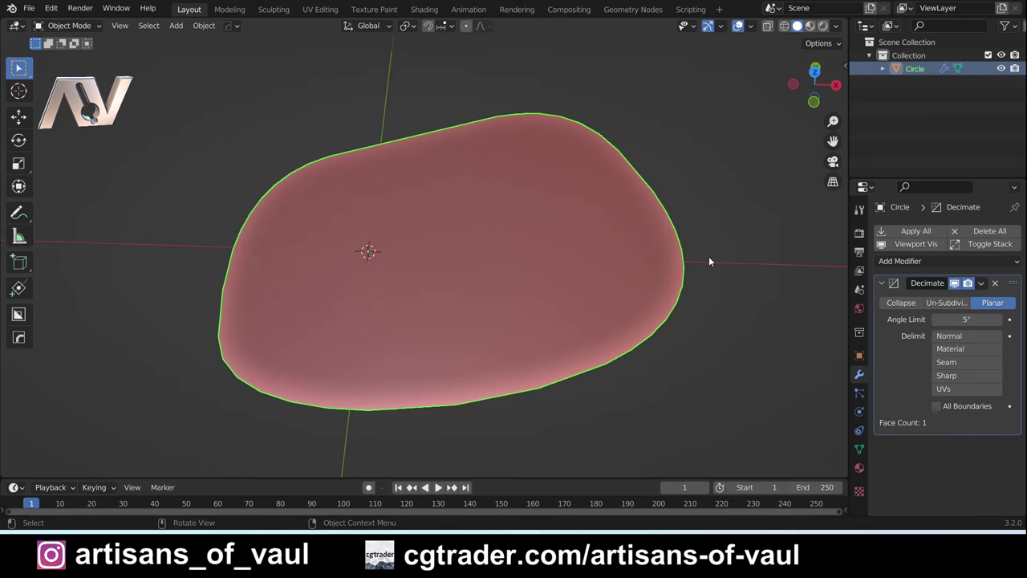
Step: Check the simplified faces in Edit Mode and apply the Decimate modifier
key(Tab)
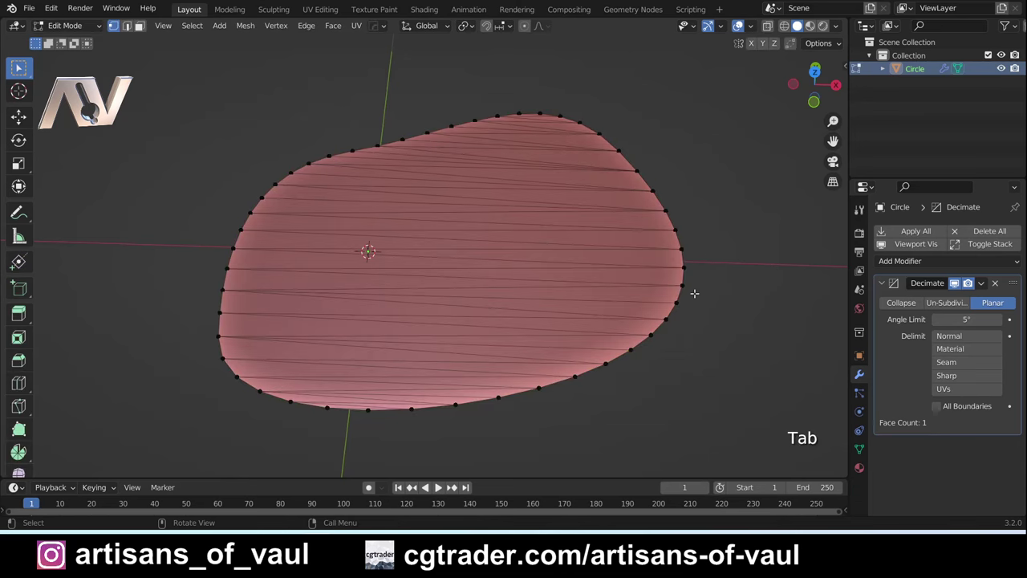
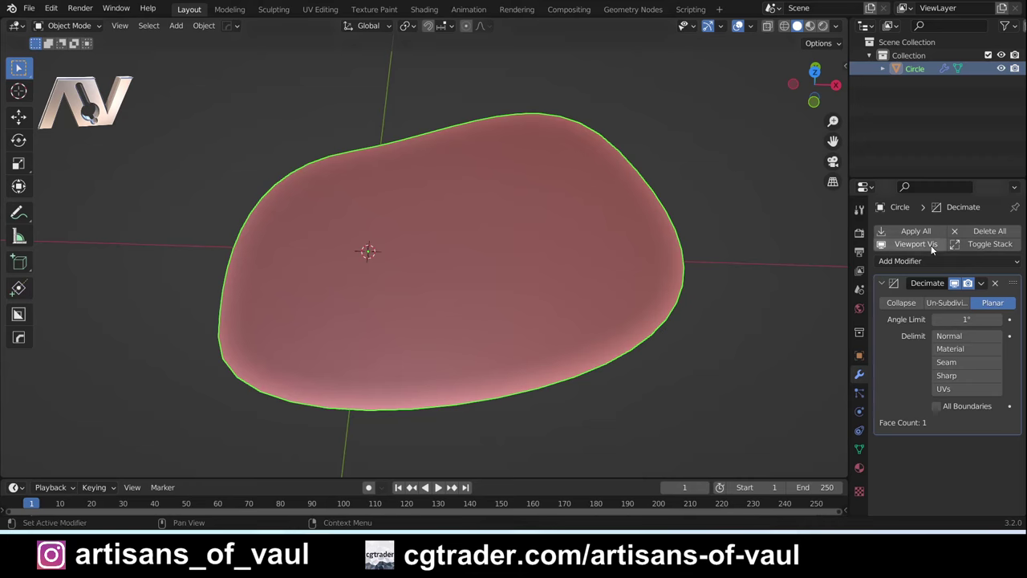
click(926, 235)
key(Tab)
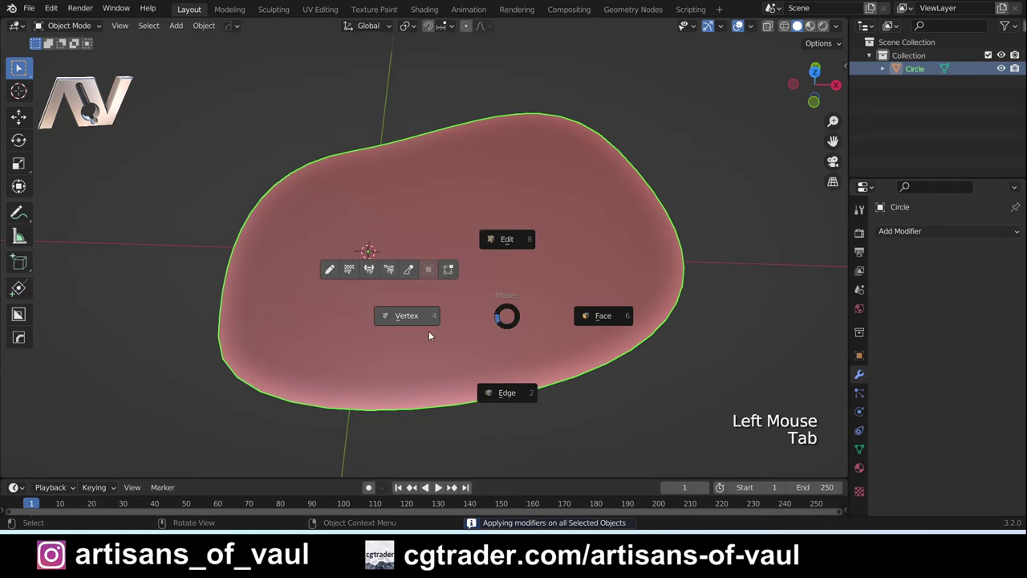
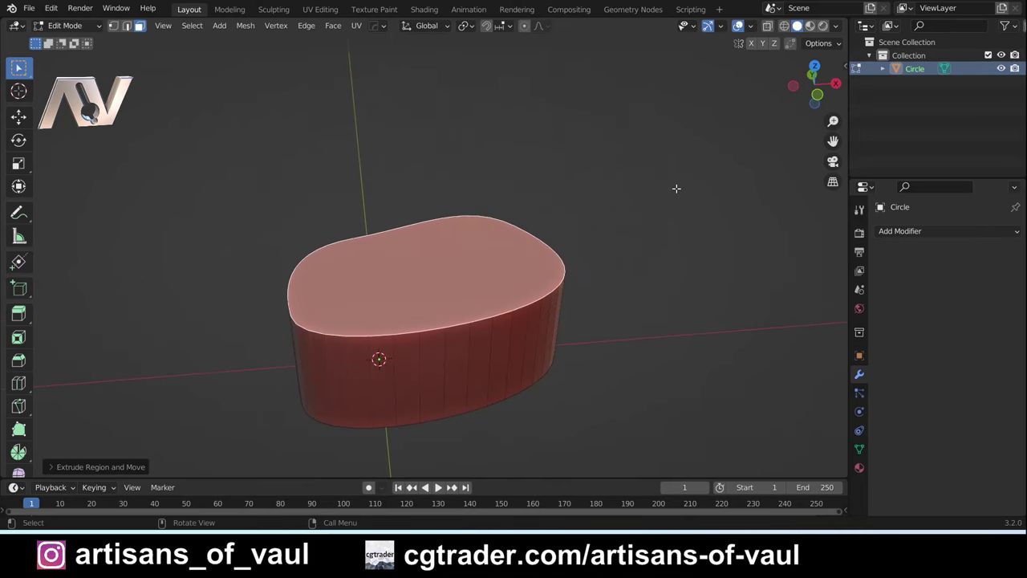
Step: Return to Object Mode after the upward extrusion and view the solid slab from above
key(Tab)
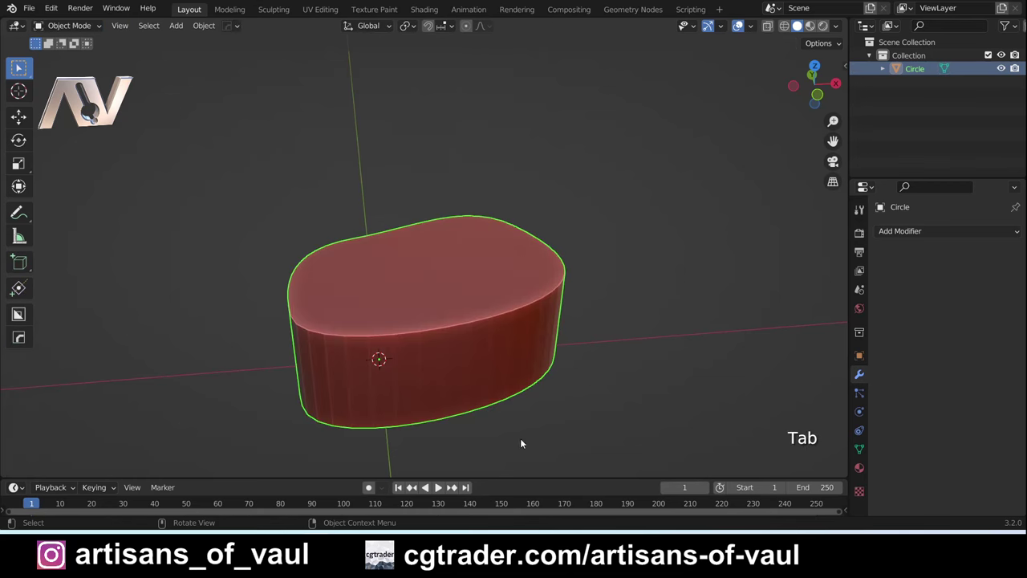
click(818, 66)
scroll(down, 3)
middle_click(501, 244)
scroll(down, 3)
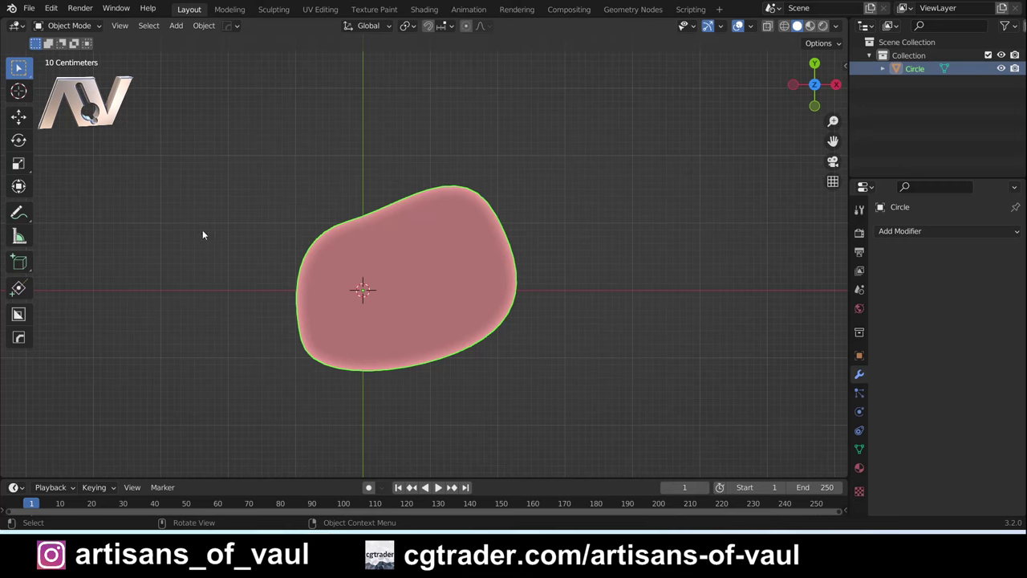
Step: Delete the slab, add a new Bezier curve and enter edit mode ready for the Curve Pen
key(Delete)
key(shift+a)
key(shift+a)
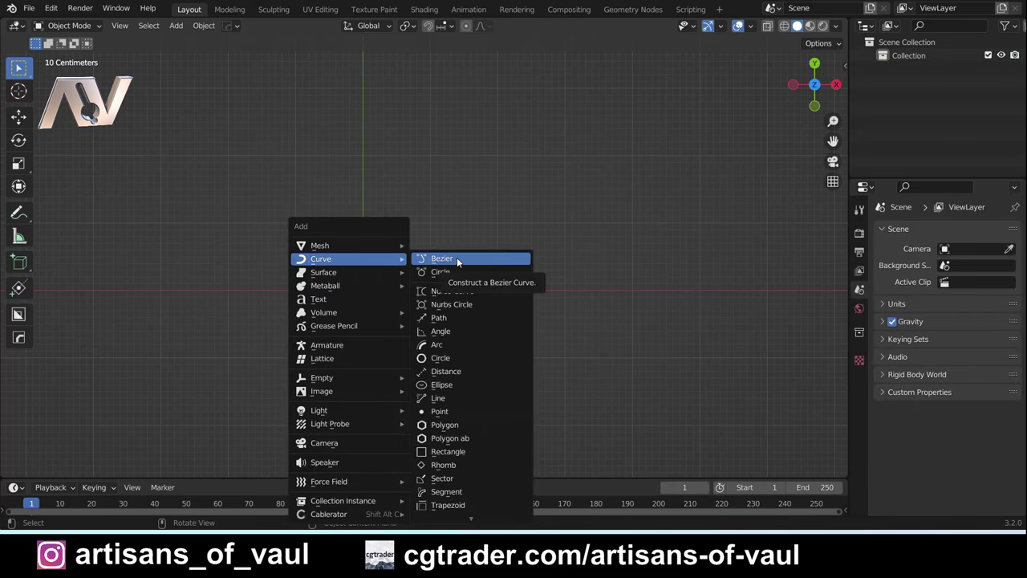
scroll(up, 3)
key(Tab)
middle_click(288, 303)
key(a)
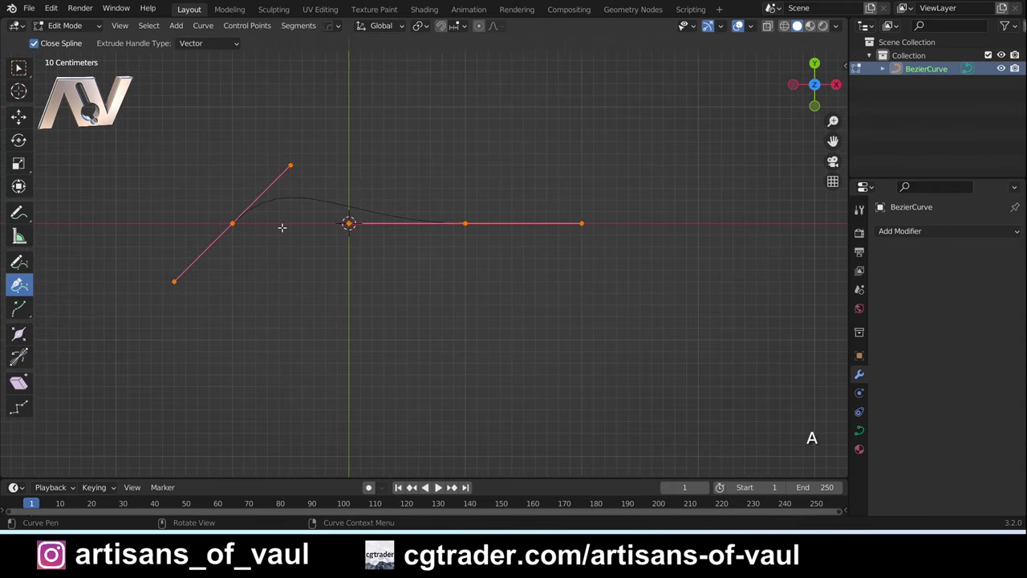
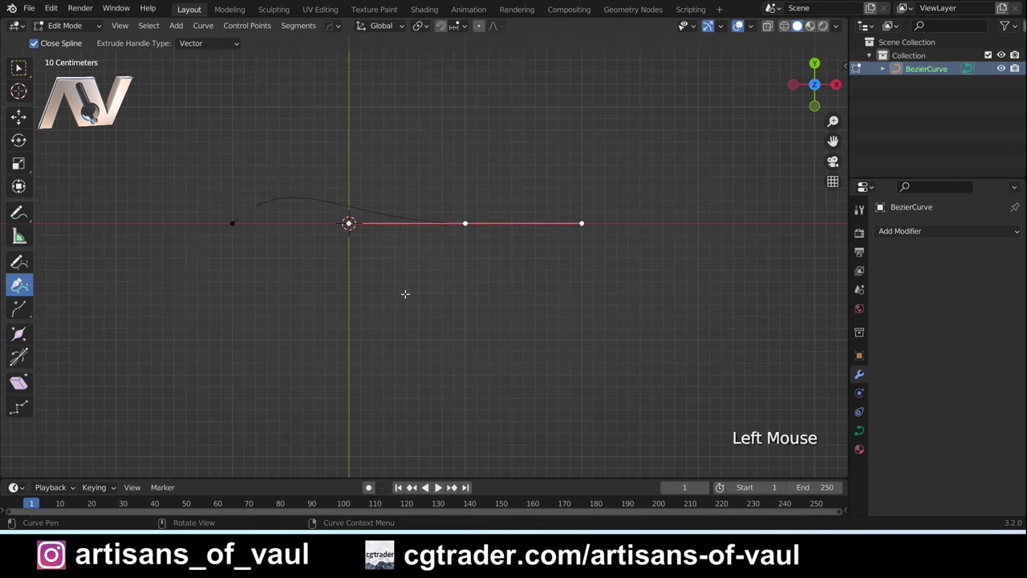
key(a)
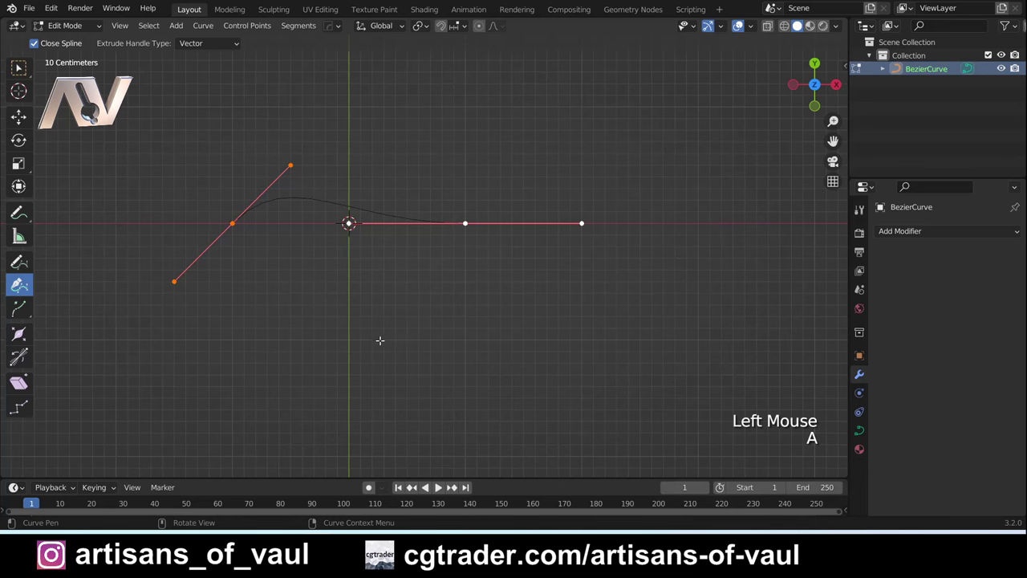
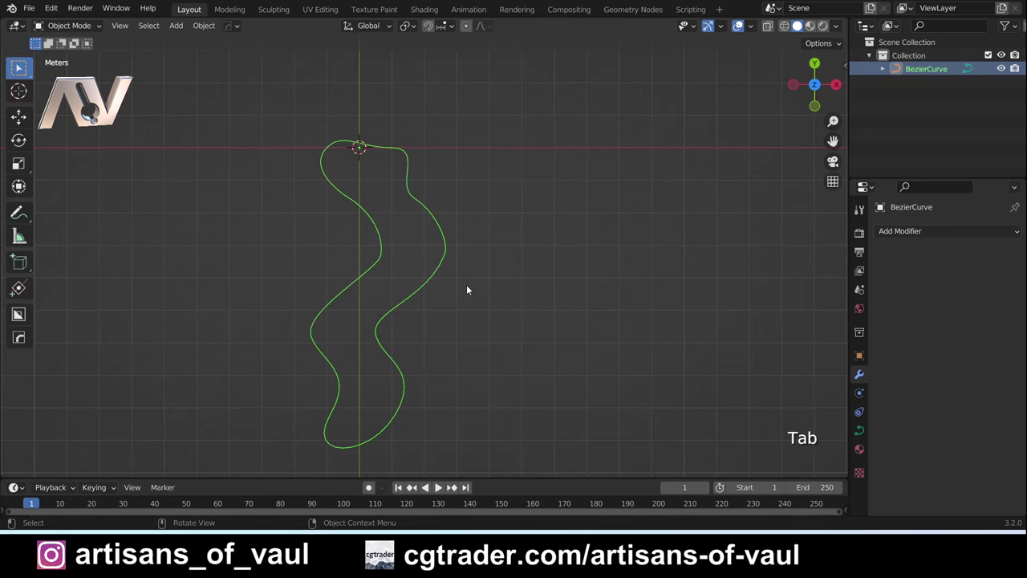
Step: Clear the wavy outline's points and set newly drawn points to a smooth handle type
key(Delete)
key(shift+a)
key(Tab)
key(a)
key(Delete)
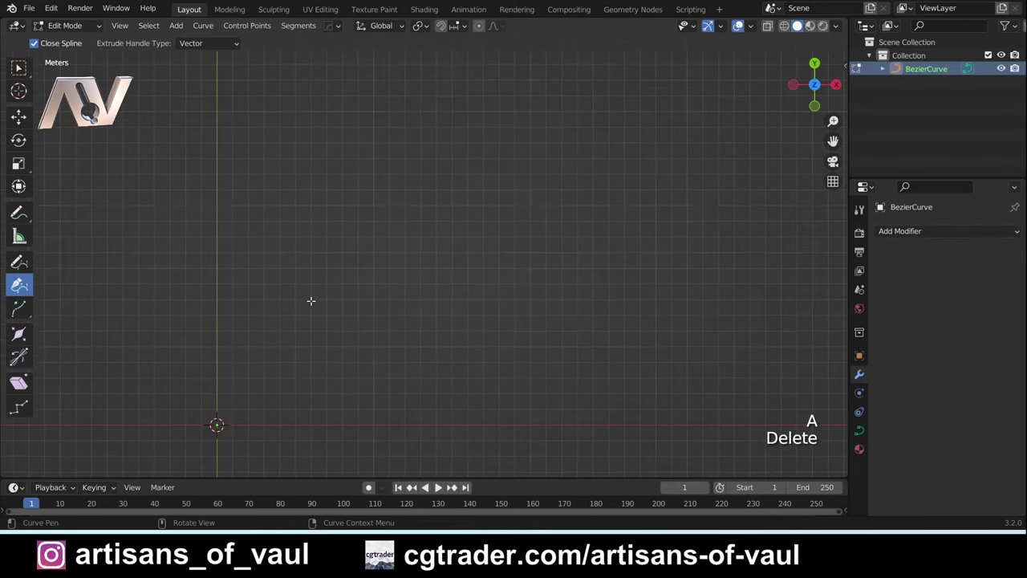
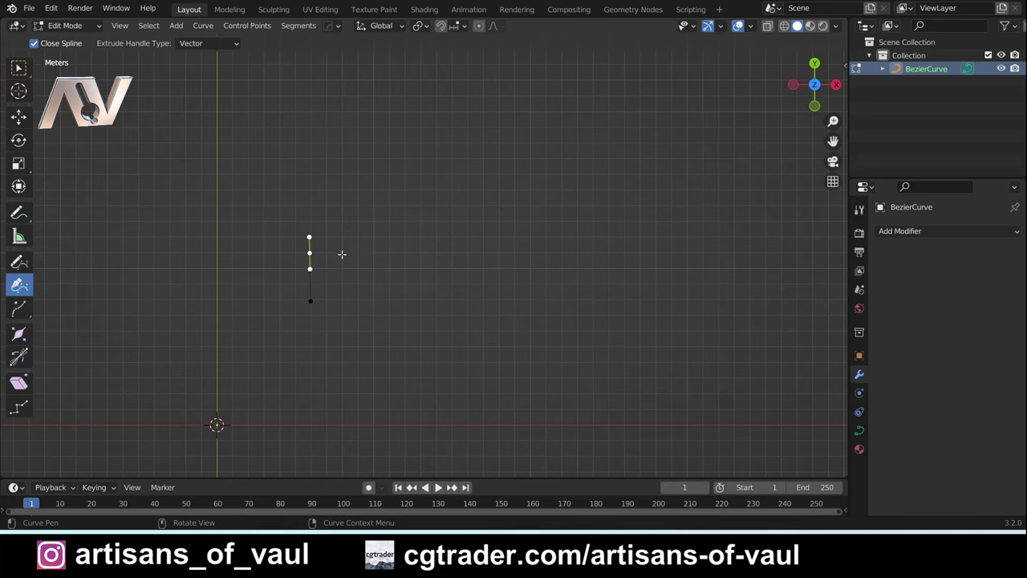
click(360, 243)
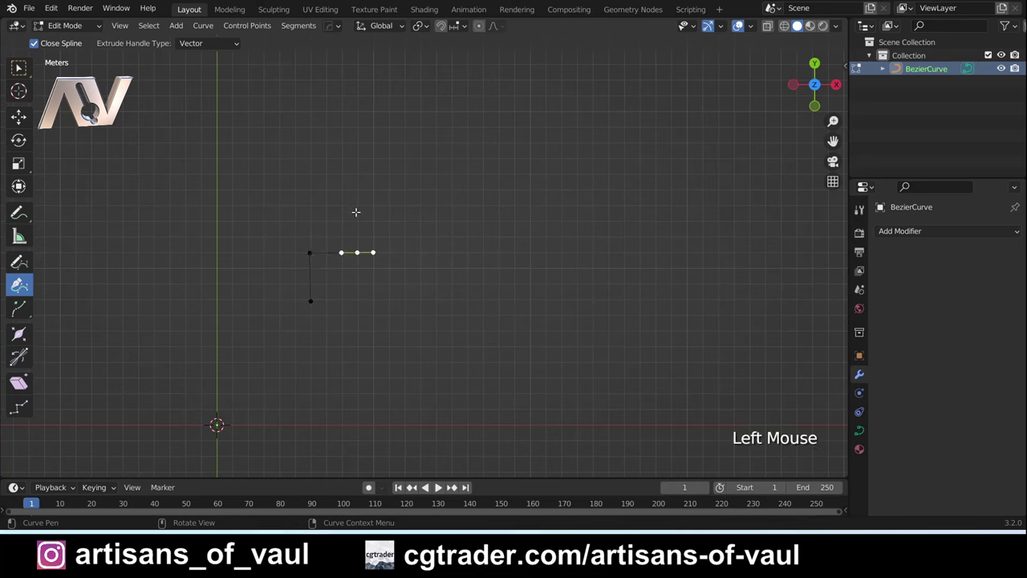
click(205, 47)
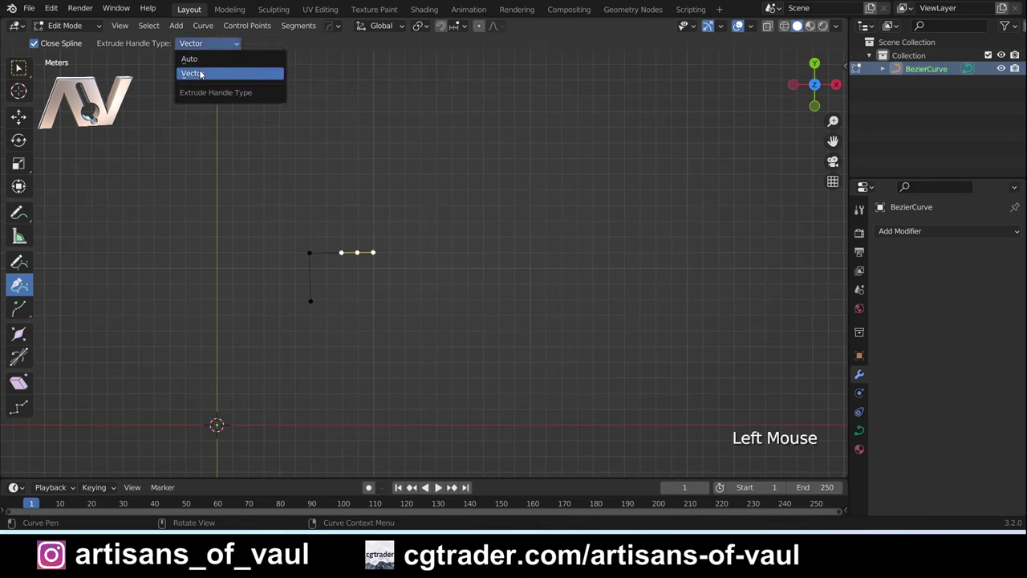
click(441, 176)
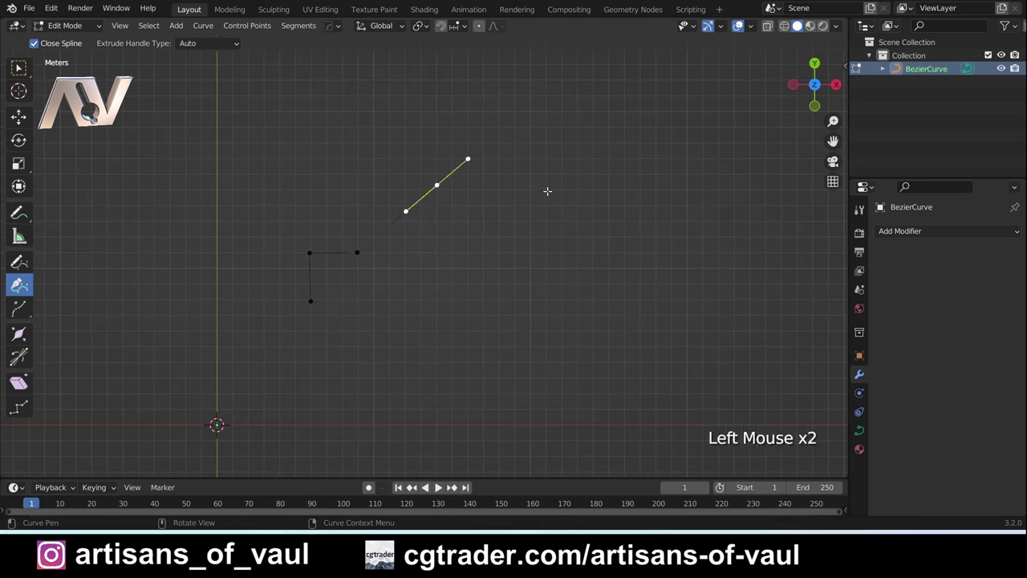
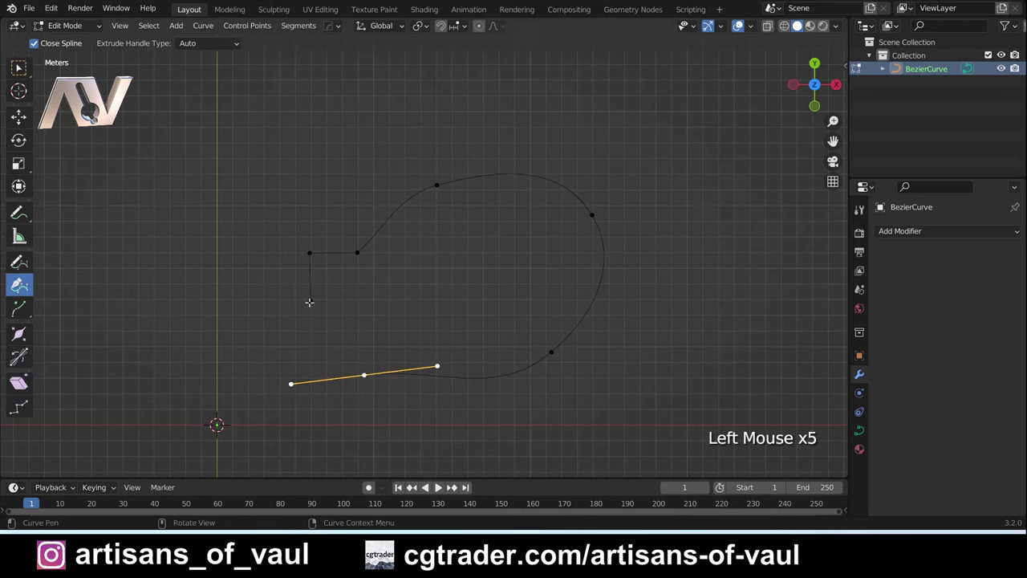
key(a)
key(Delete)
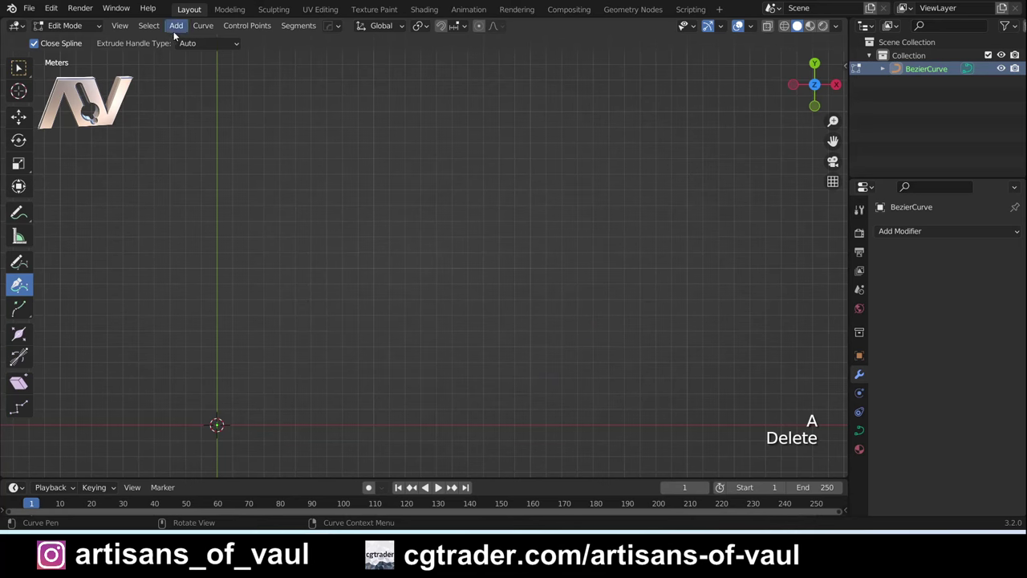
Step: Draw the closed stepped profile with the Curve Pen and drag a handle to curve the middle step
click(185, 44)
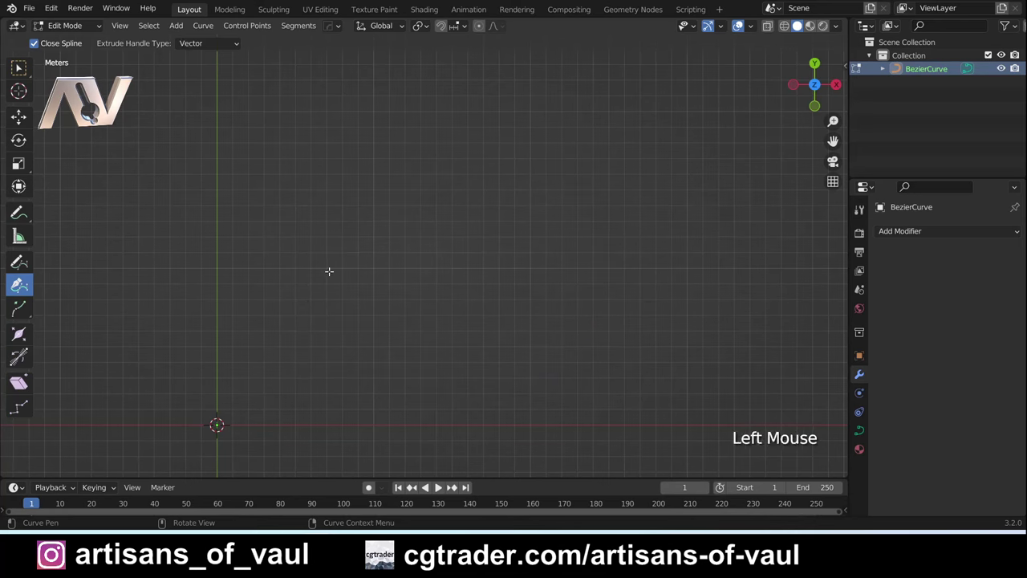
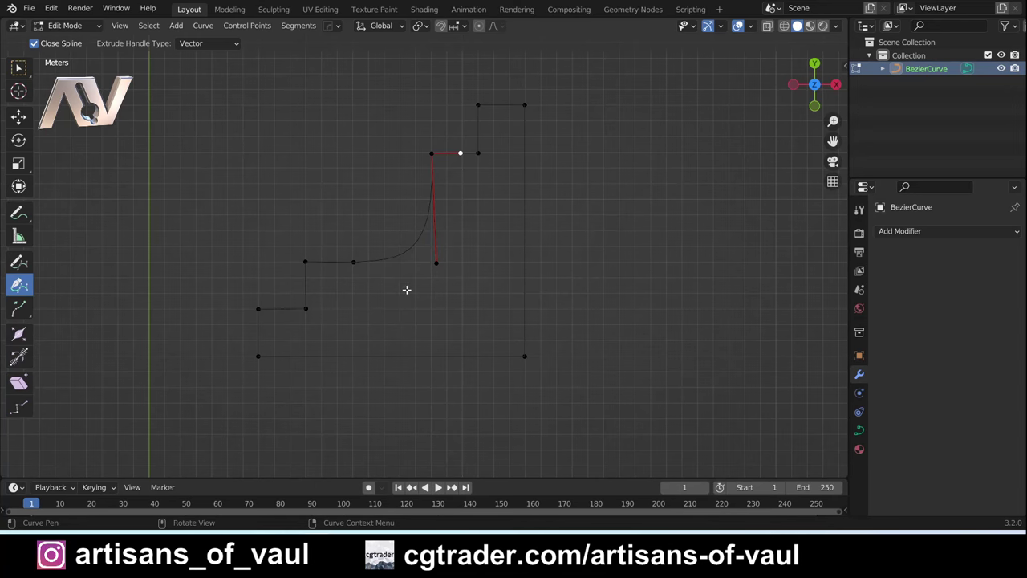
key(Tab)
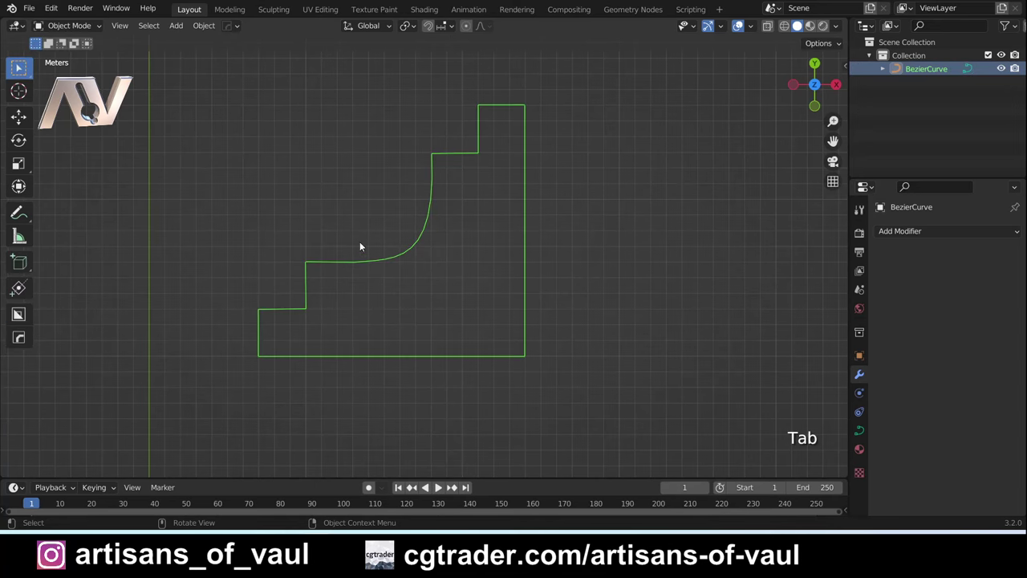
scroll(down, 3)
scroll(up, 3)
click(426, 234)
key(Tab)
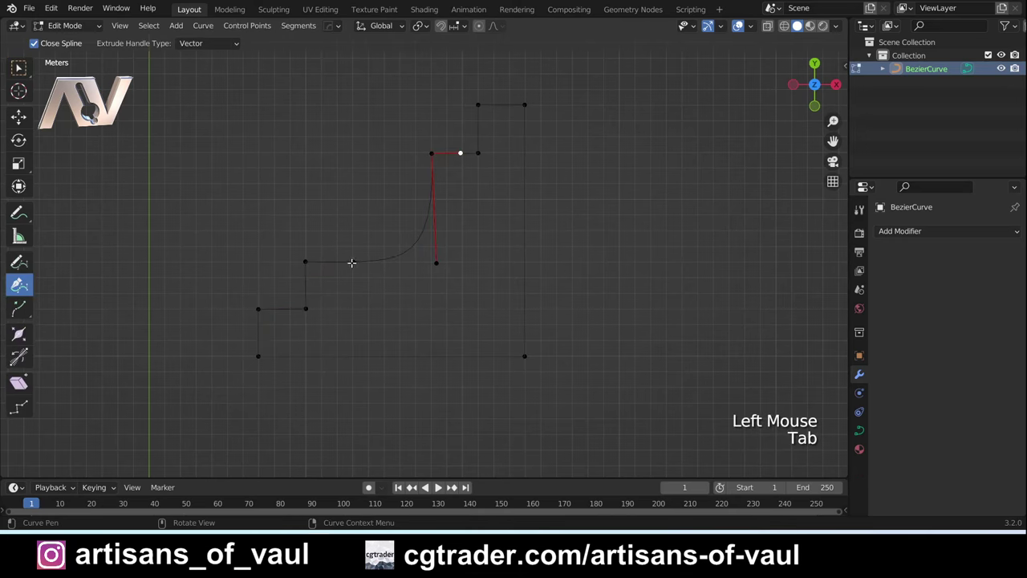
click(355, 255)
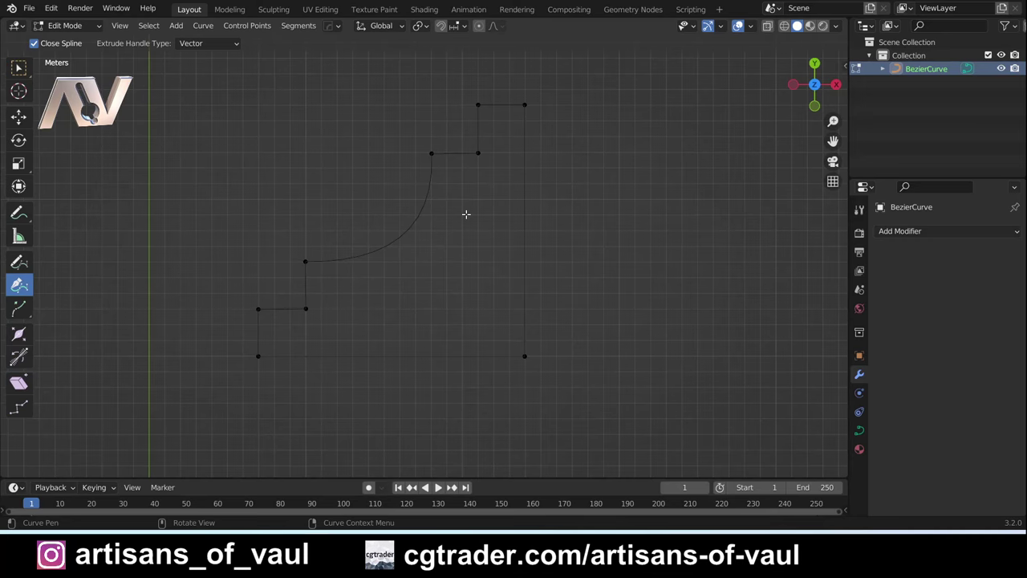
scroll(up, 3)
Step: With Snap To Vertex, move the arc's point and handles onto the corner vertices for a quarter-round step
middle_click(468, 176)
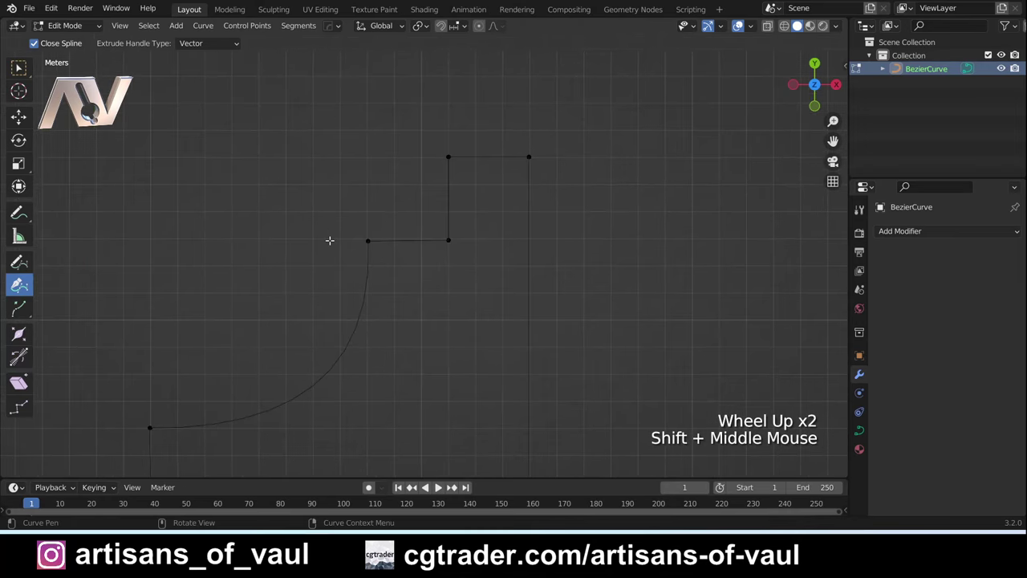
click(19, 71)
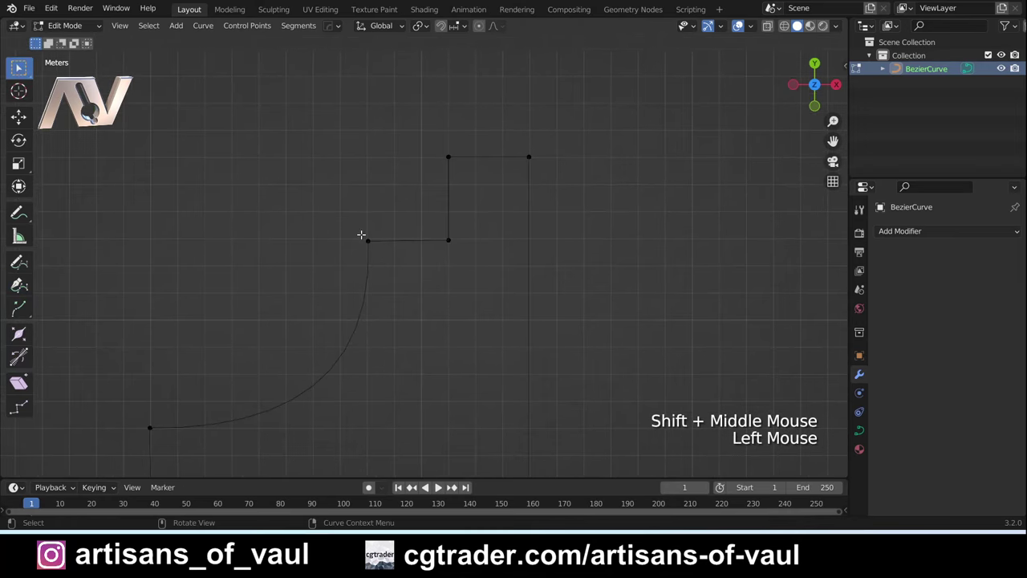
click(375, 232)
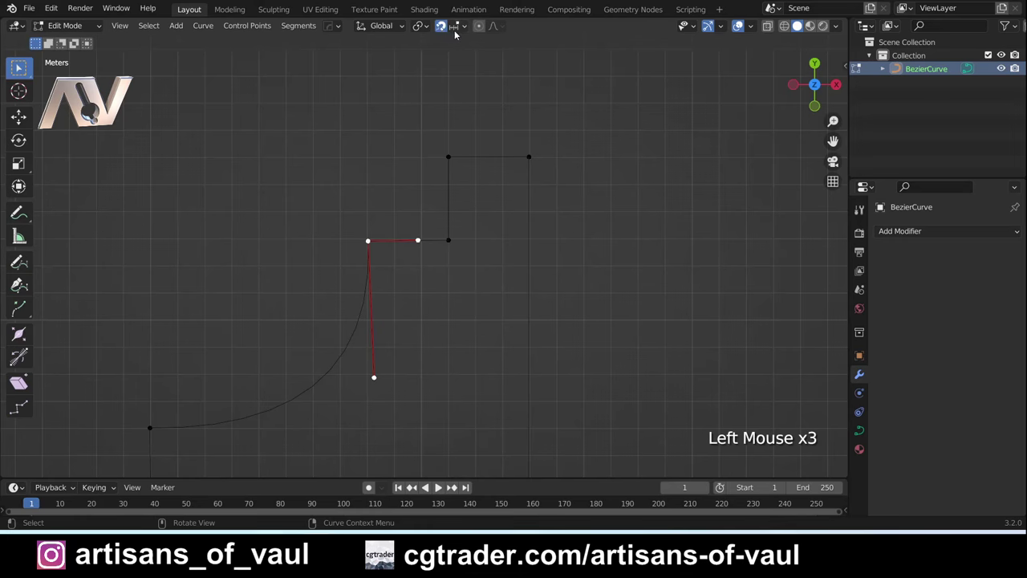
click(463, 32)
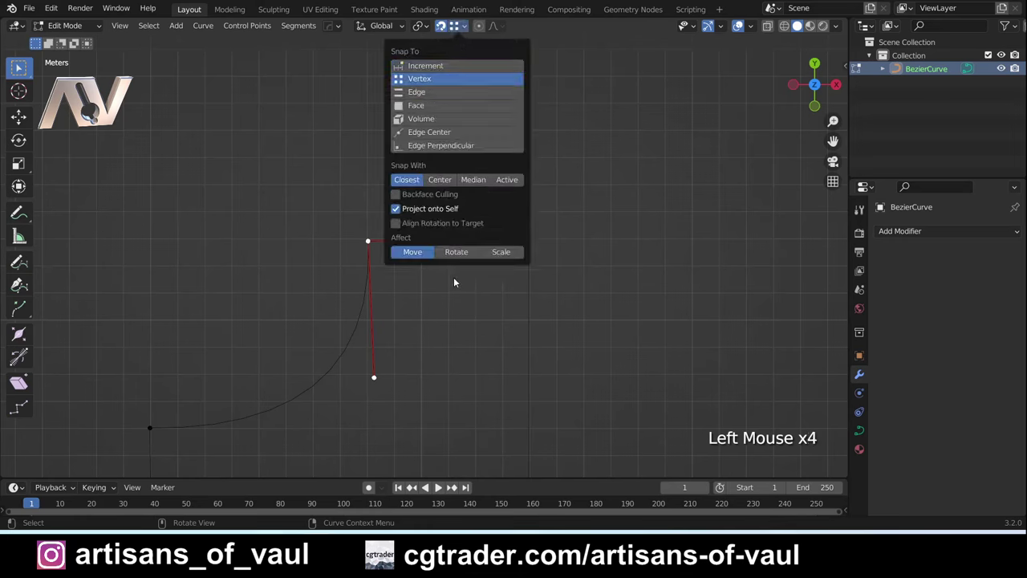
key(g)
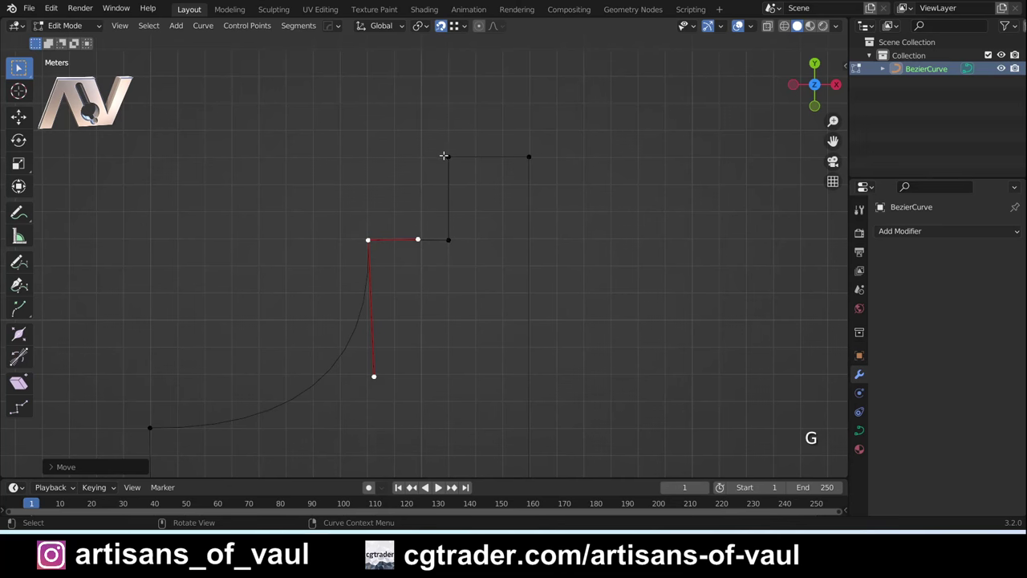
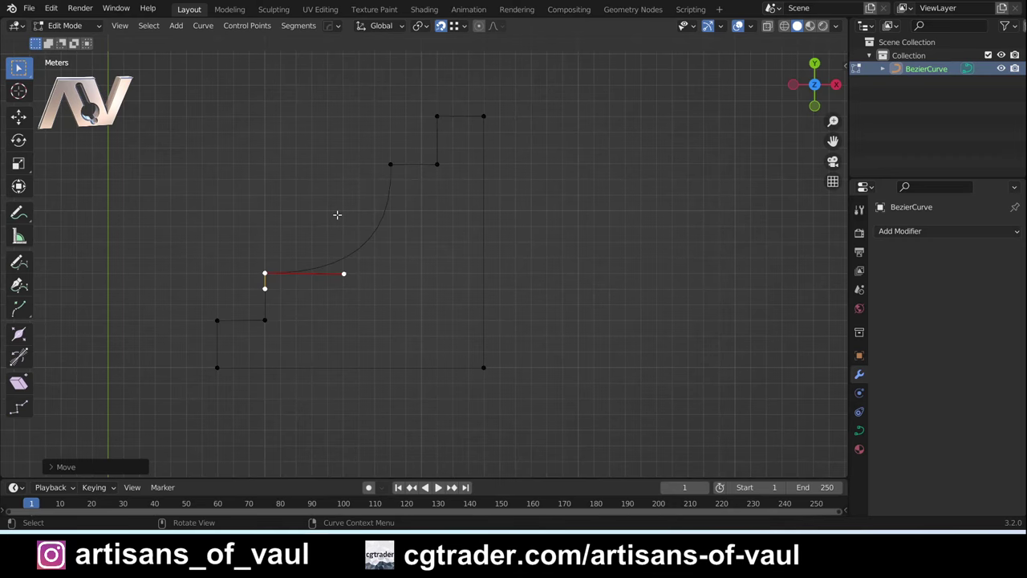
key(Tab)
scroll(down, 3)
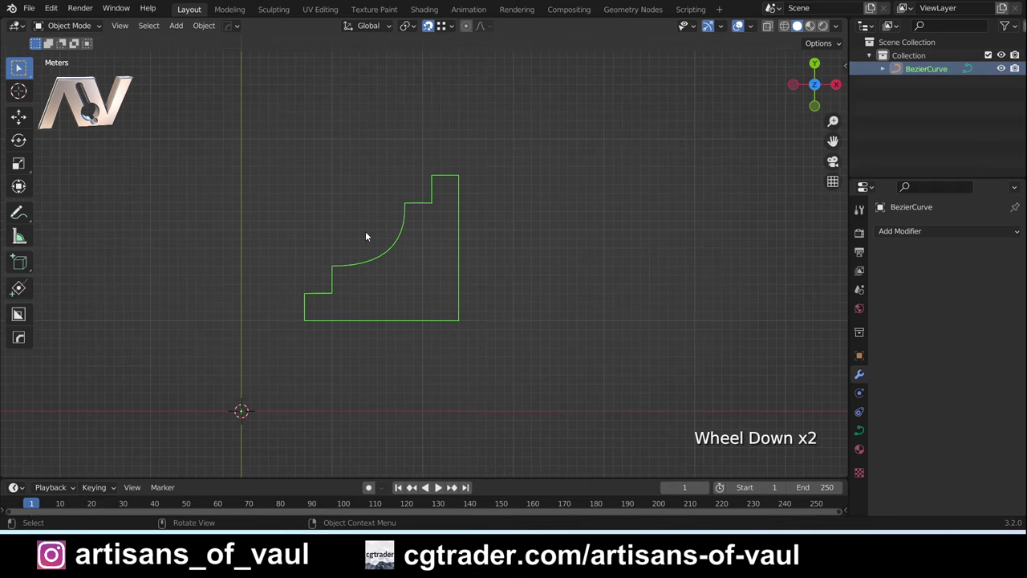
Step: Delete the profile and add a scaled-up MACHIN3 Quadsphere at the origin
key(Delete)
scroll(down, 3)
middle_click(364, 293)
scroll(up, 3)
middle_click(379, 288)
scroll(up, 3)
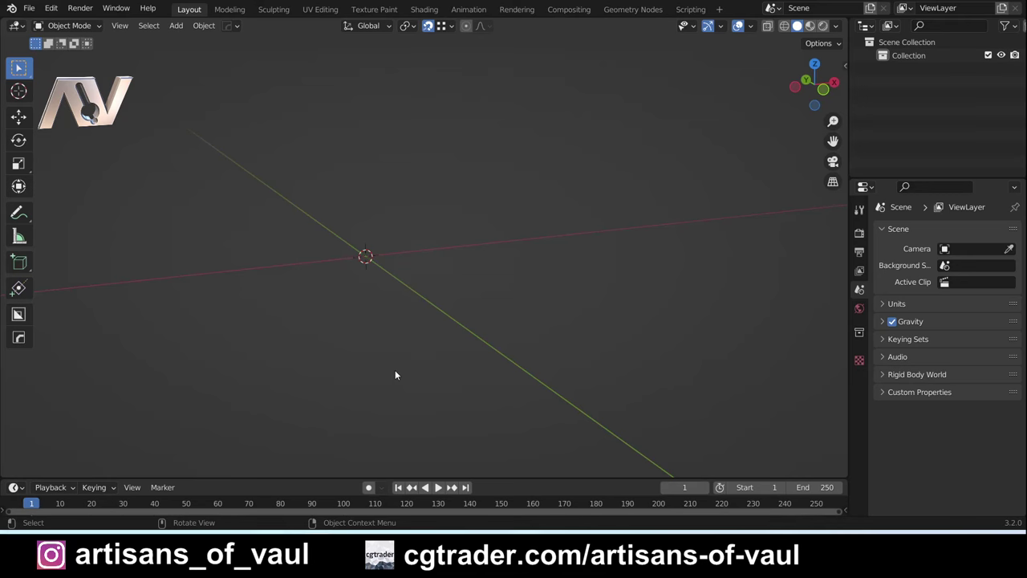
key(shift+a)
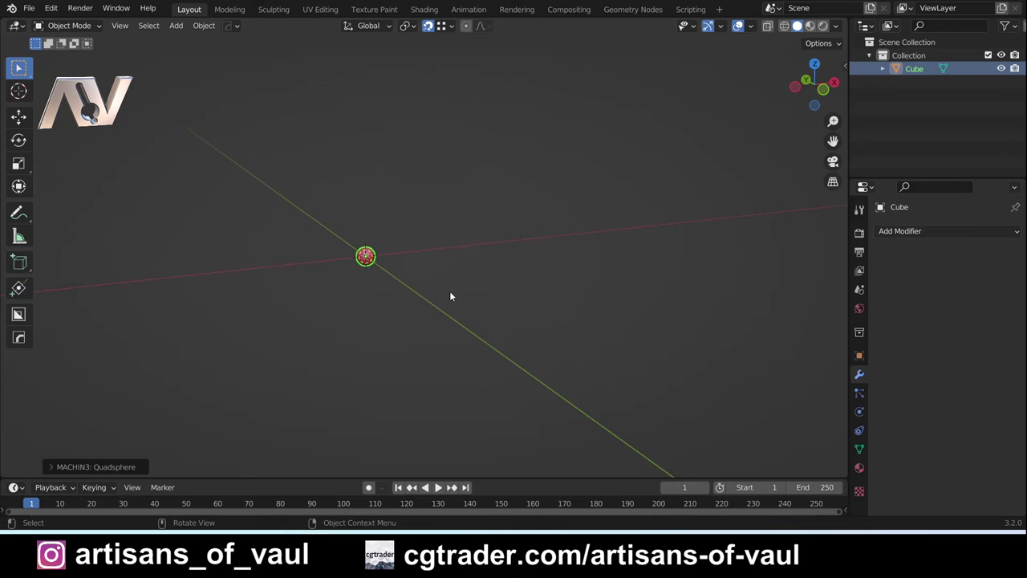
scroll(up, 3)
middle_click(222, 255)
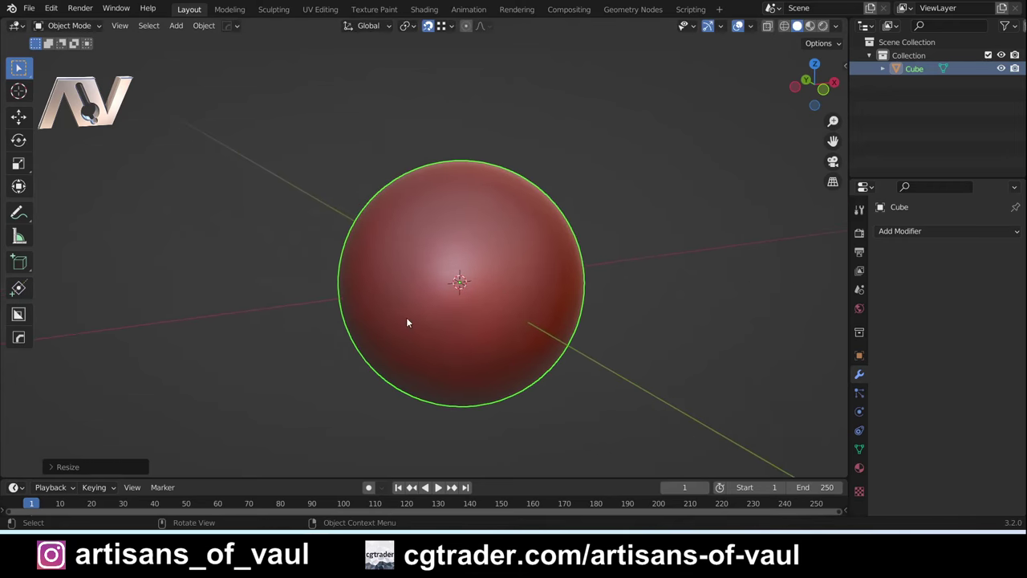
Step: Add a new Bezier curve and enter edit mode on it
key(Tab)
key(shift+a)
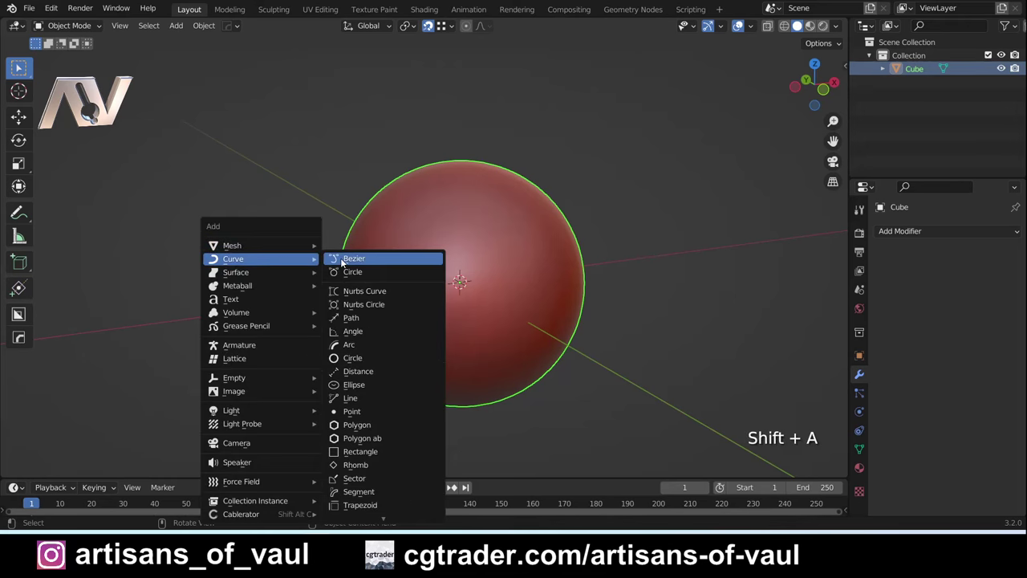
key(Tab)
Step: Set Snap To Face and start placing Curve Pen points on the sphere's surface
key(Delete)
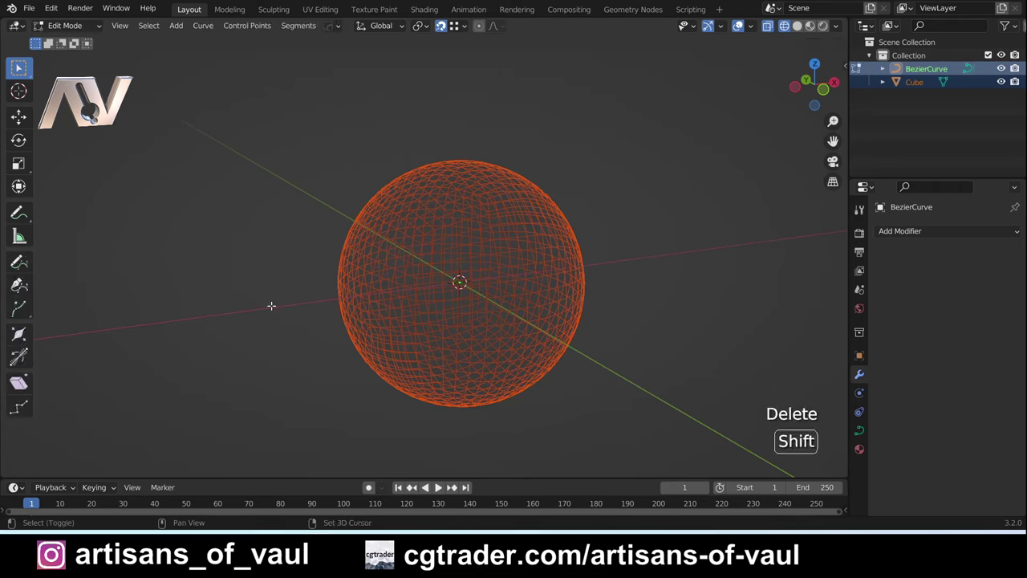
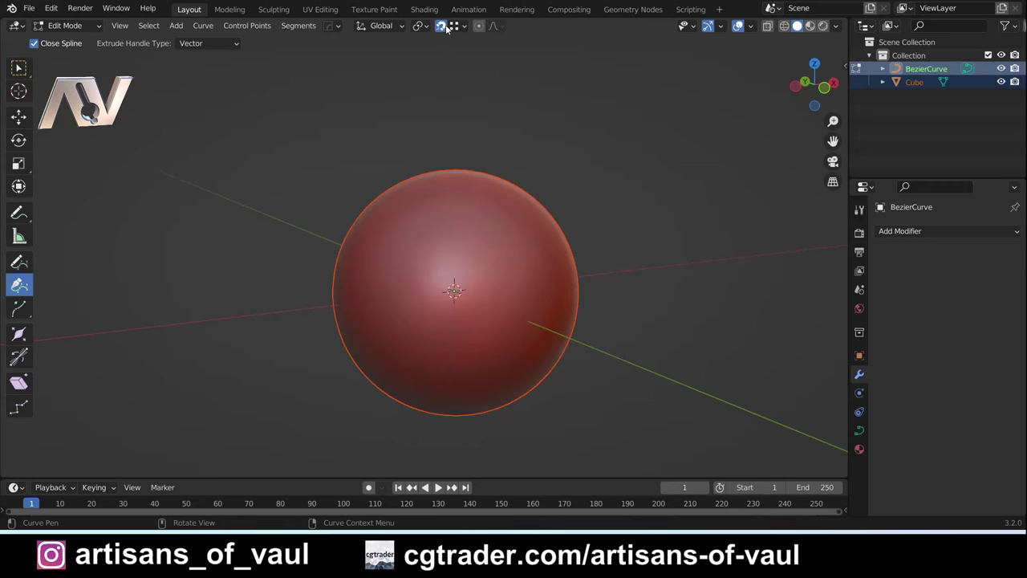
click(461, 25)
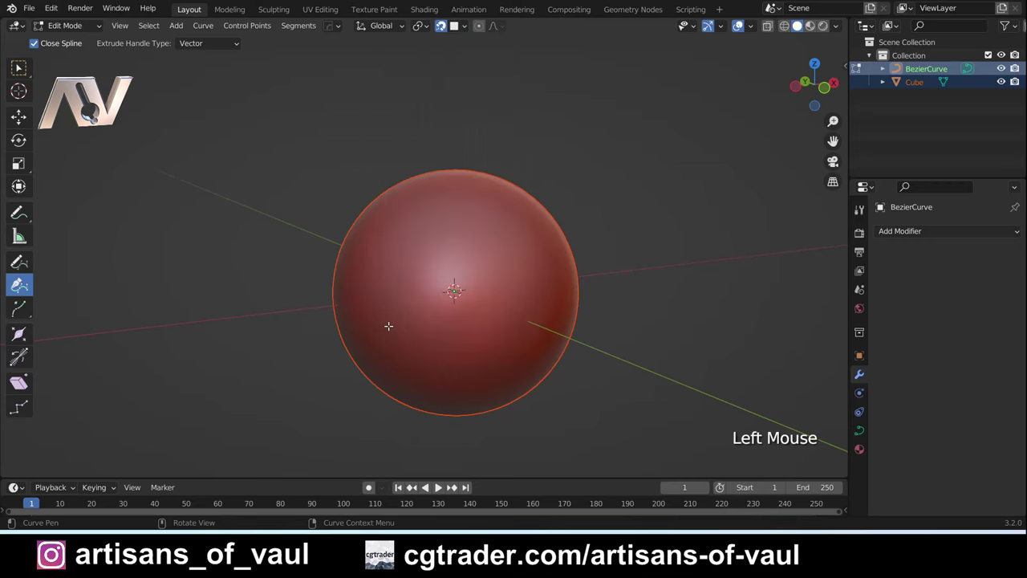
click(382, 299)
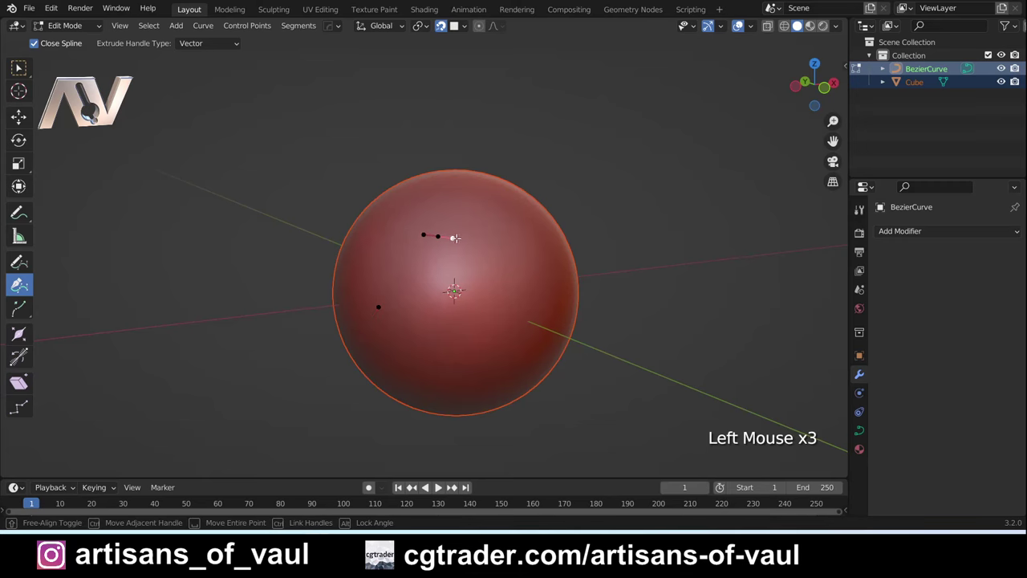
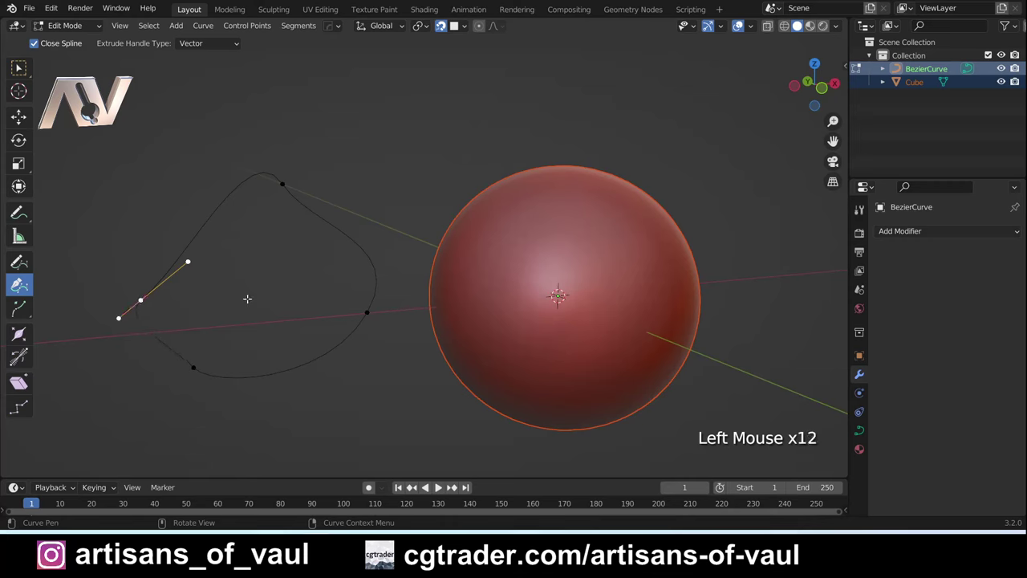
Step: In Object Data Geometry, give the loop a Round bevel with 0.23 m depth, forming a tube
key(Tab)
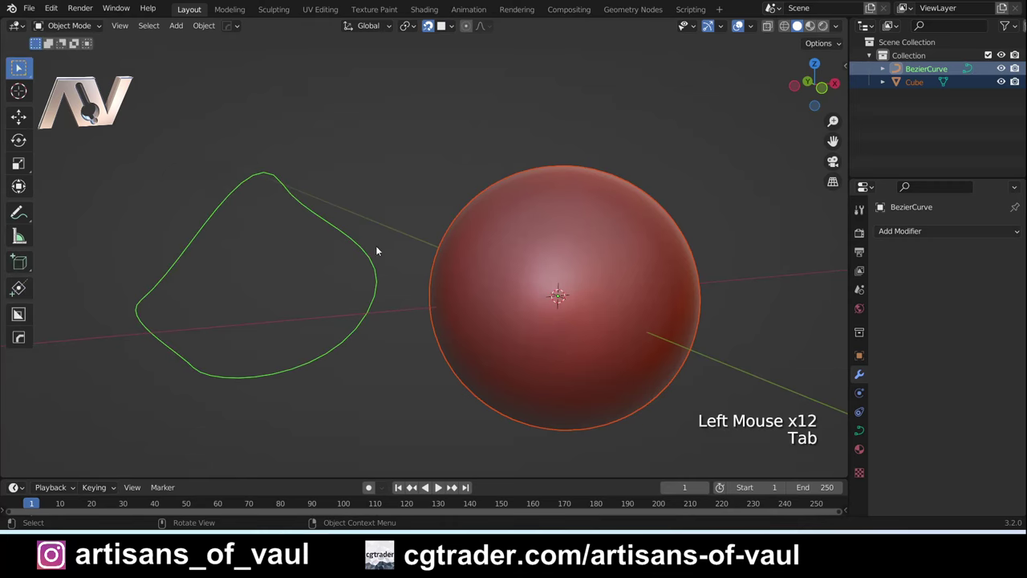
click(859, 429)
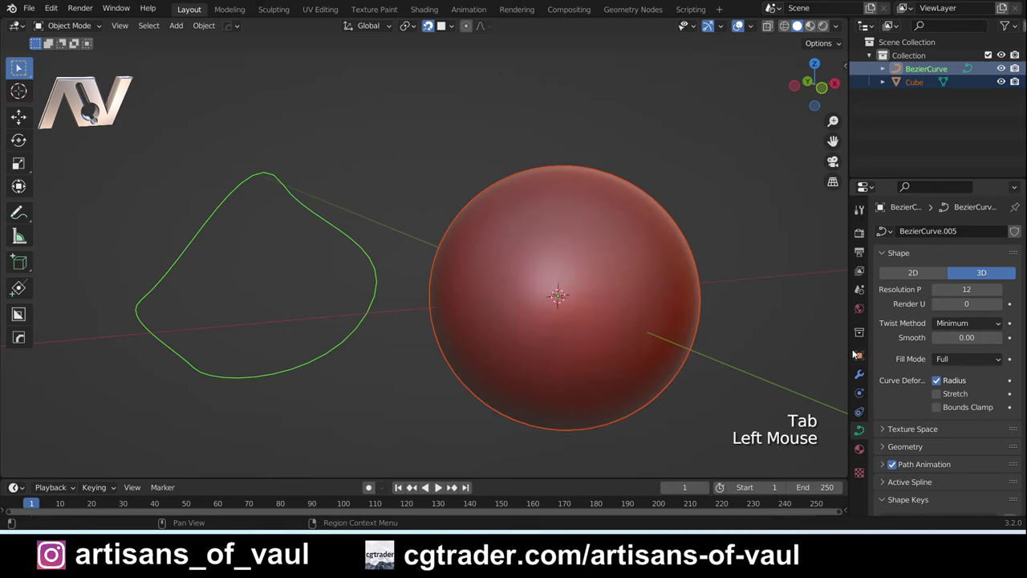
click(887, 452)
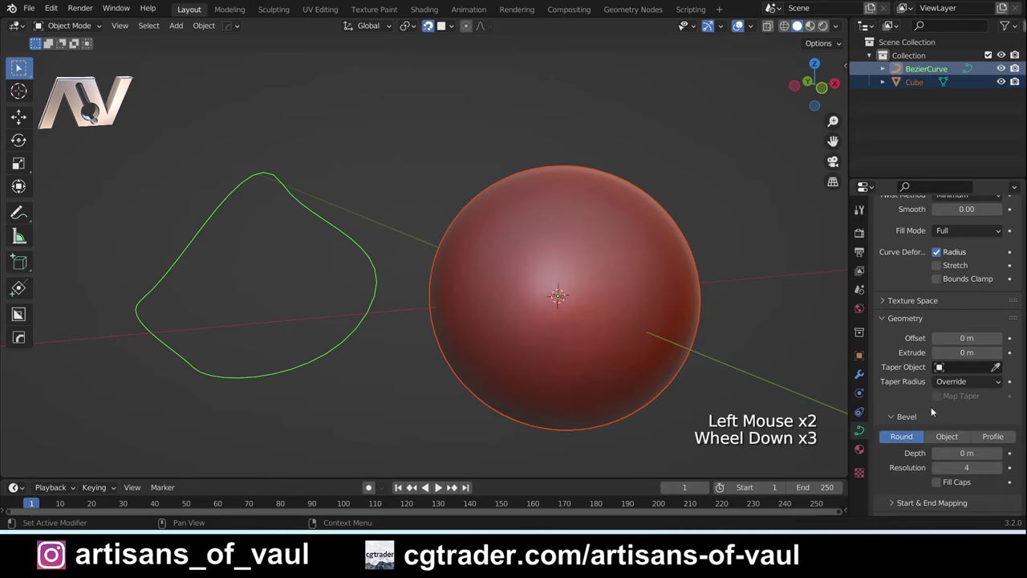
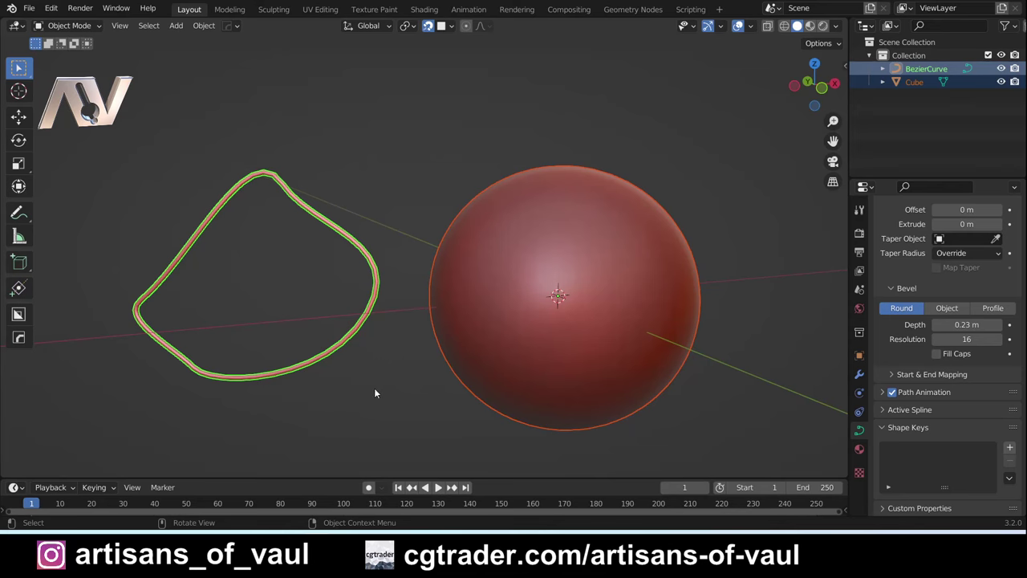
middle_click(460, 380)
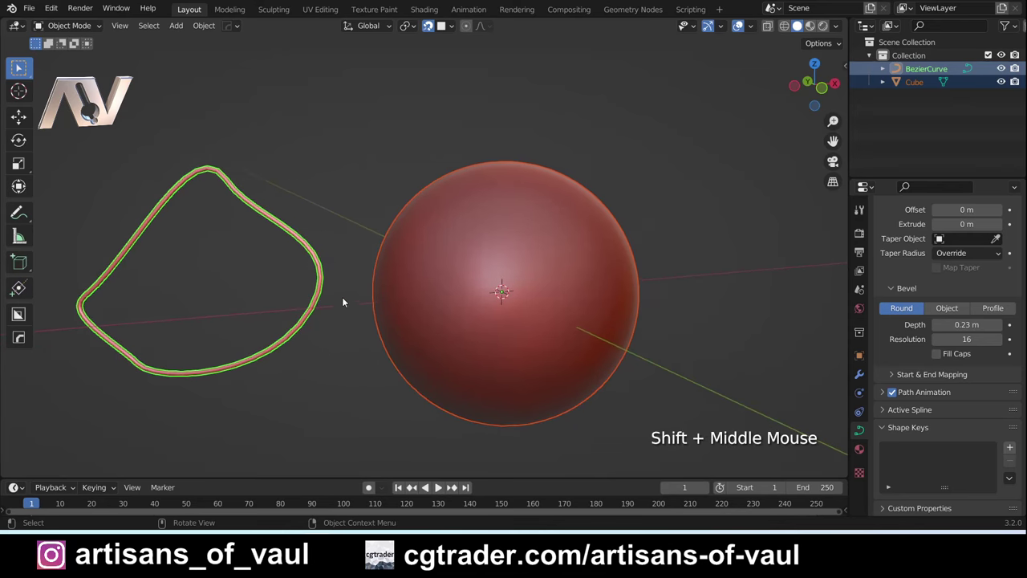
click(351, 177)
key(Tab)
key(Tab)
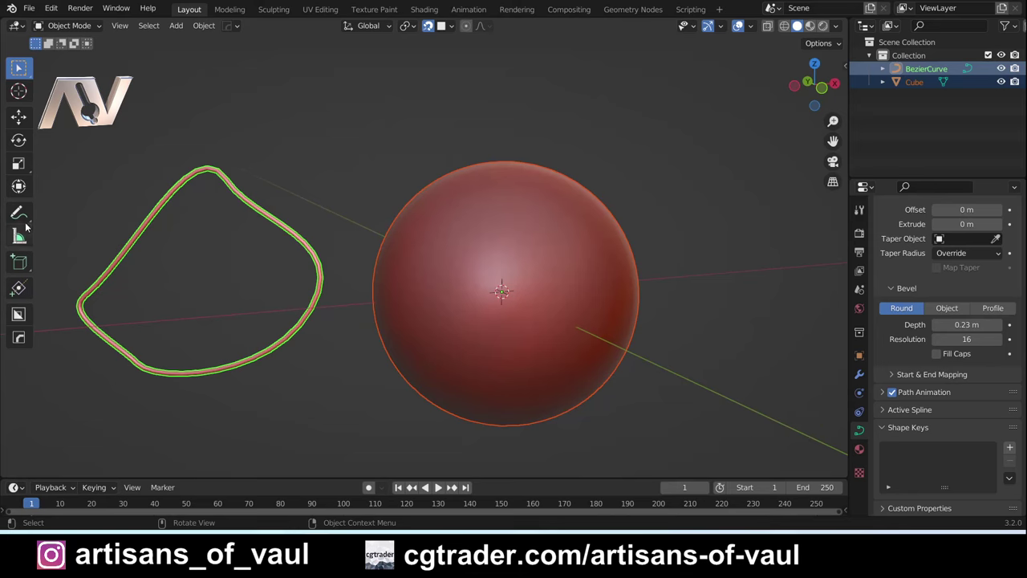
Step: Activate the Annotate tool, undo a test stroke and set Placement to Surface
click(22, 214)
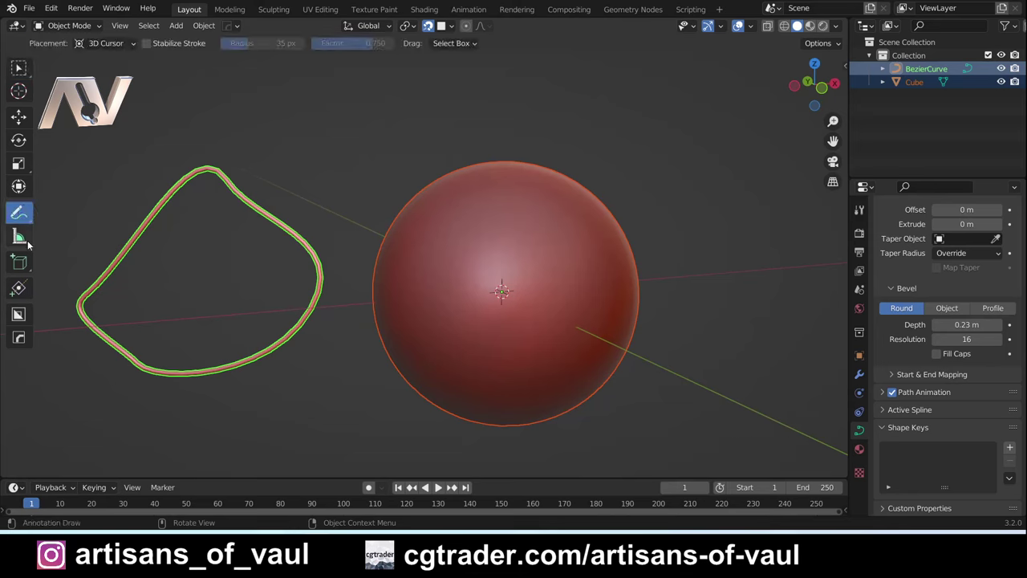
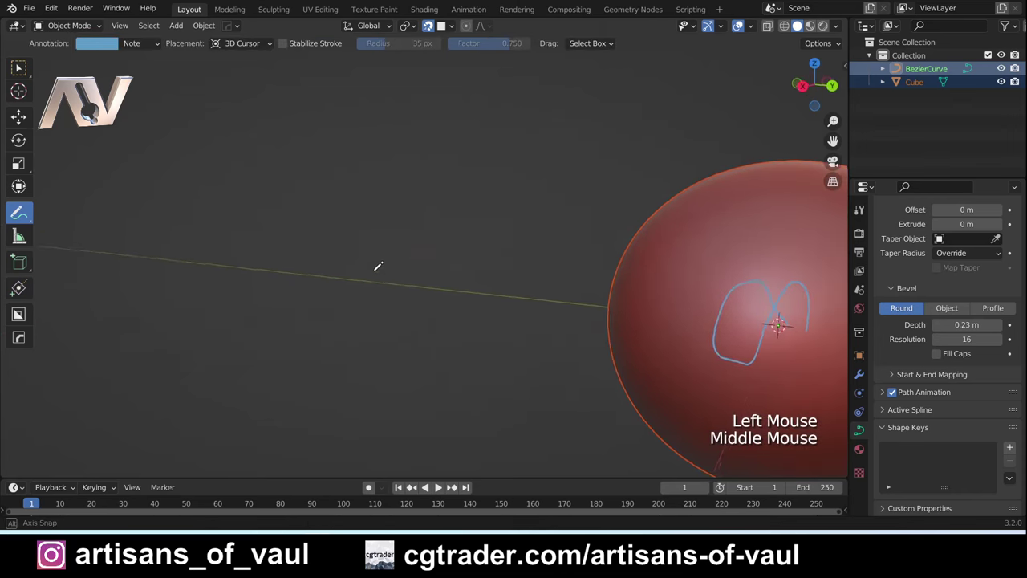
key(ctrl+z)
click(113, 46)
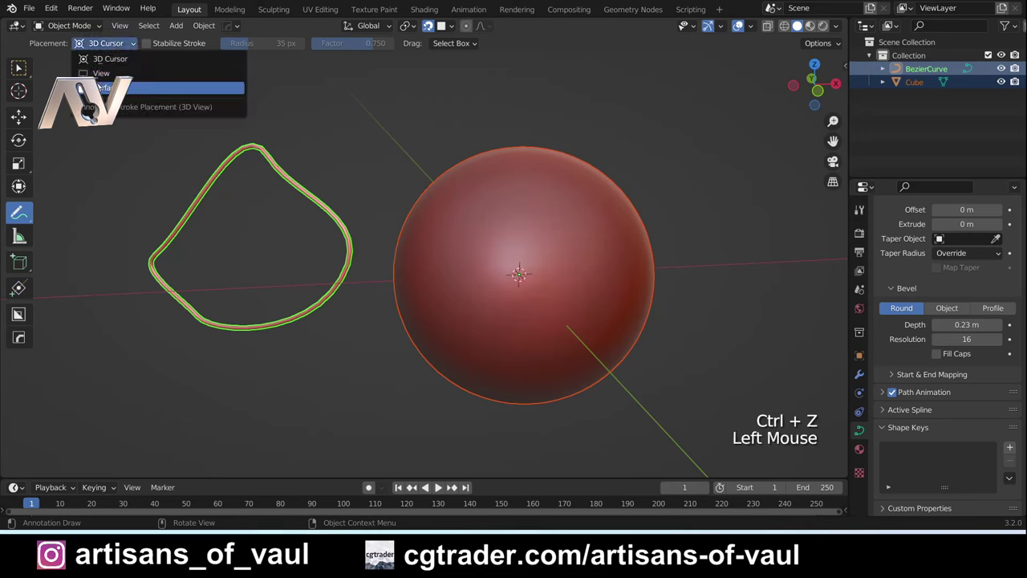